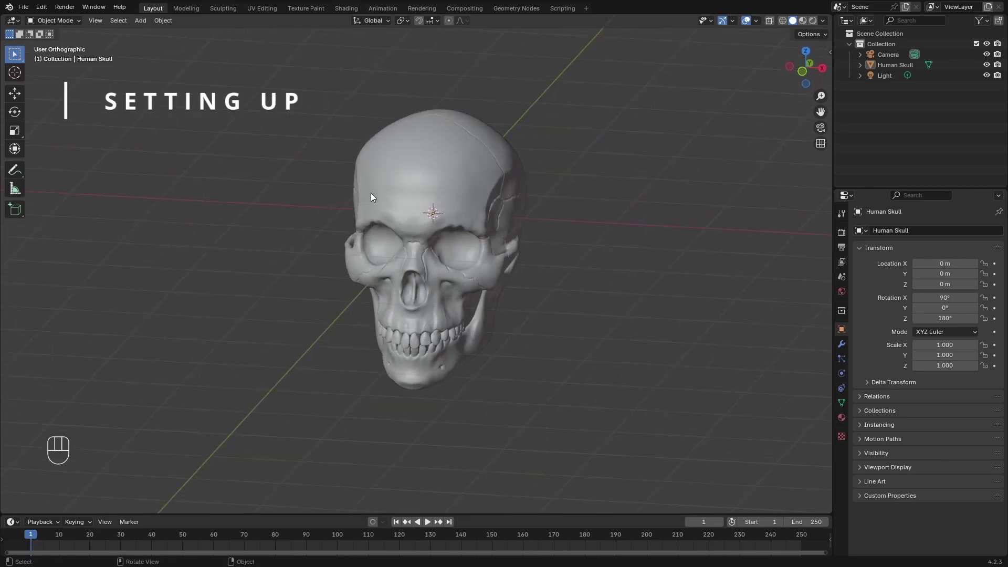
# Switch to perspective view and reveal the selectability toggle in the Outliner.
pyautogui.press('KP_5')
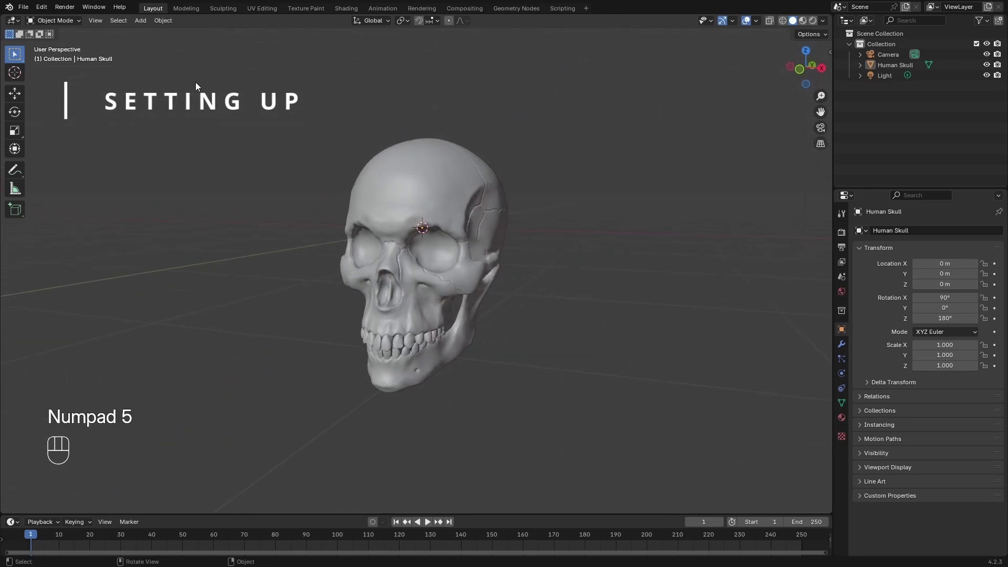
pyautogui.press('ctrl+,')
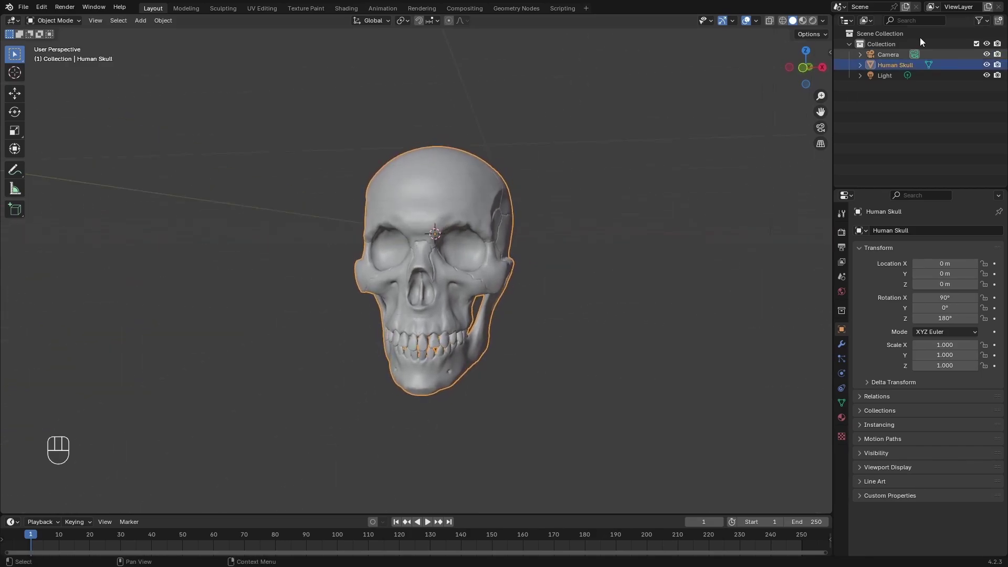
pyautogui.moveTo(986, 21); pyautogui.dragTo(819, 82)
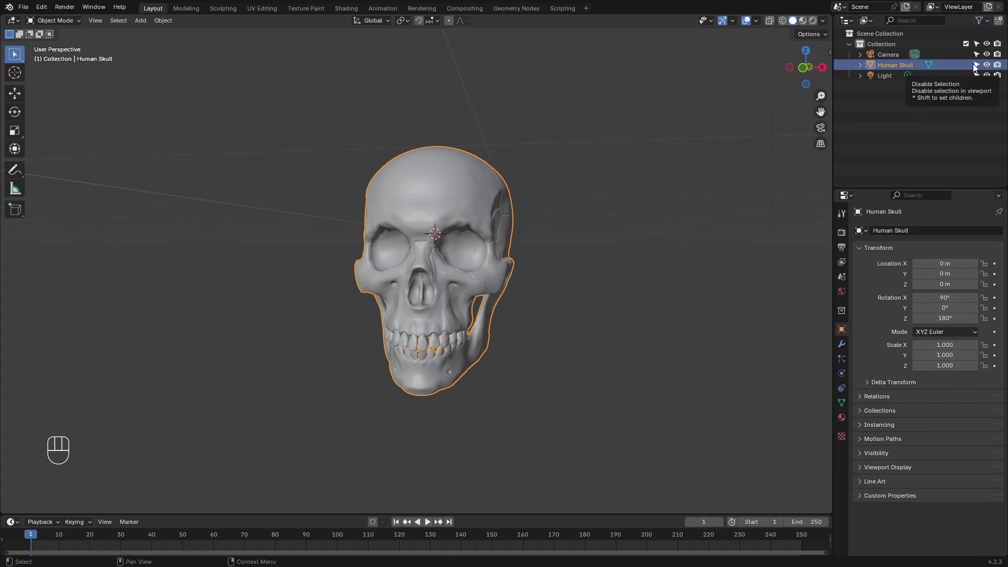
# Make the Human Skull unselectable in the viewport and bring up the Mesh add list.
pyautogui.click(980, 65)
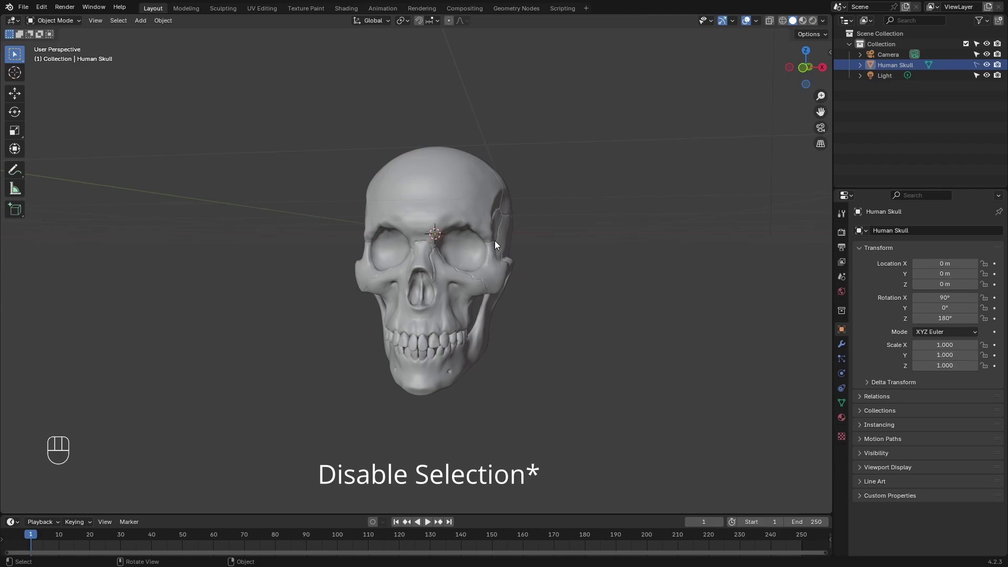
pyautogui.click(574, 165)
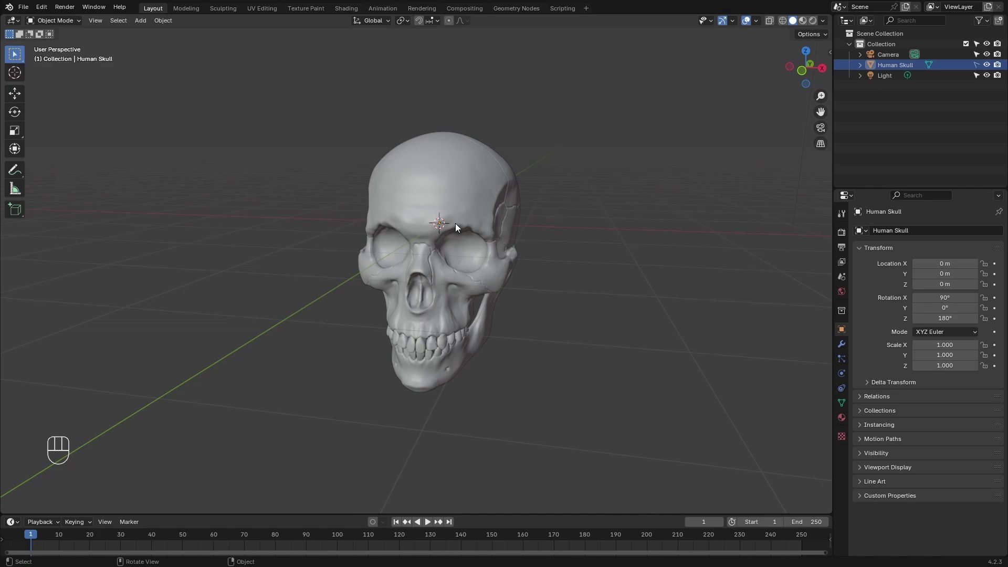
# Add an empty mesh object, enter Edit Mode and activate the PolyQuilt retopology tool.
pyautogui.press('shift+a')
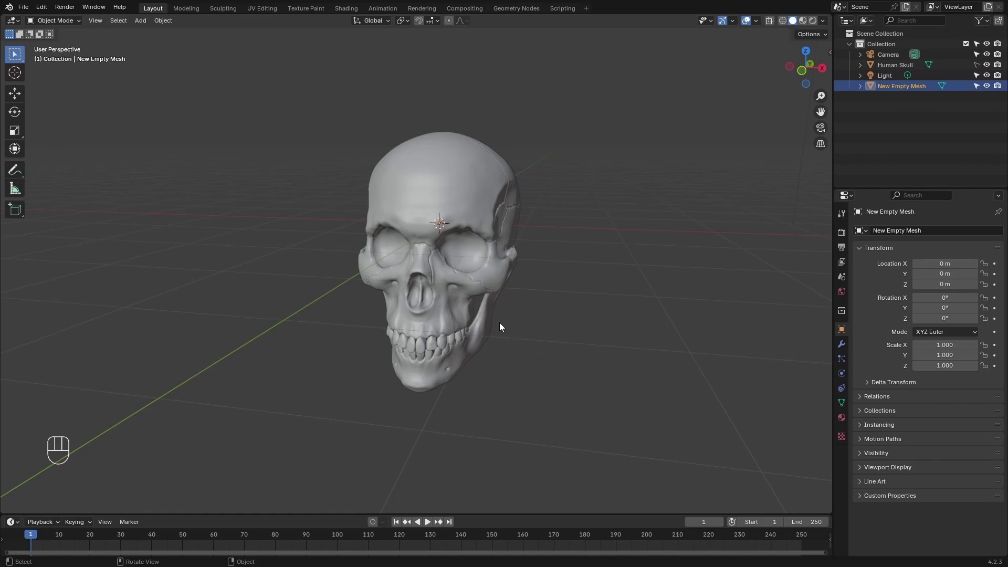
pyautogui.press('Tab')
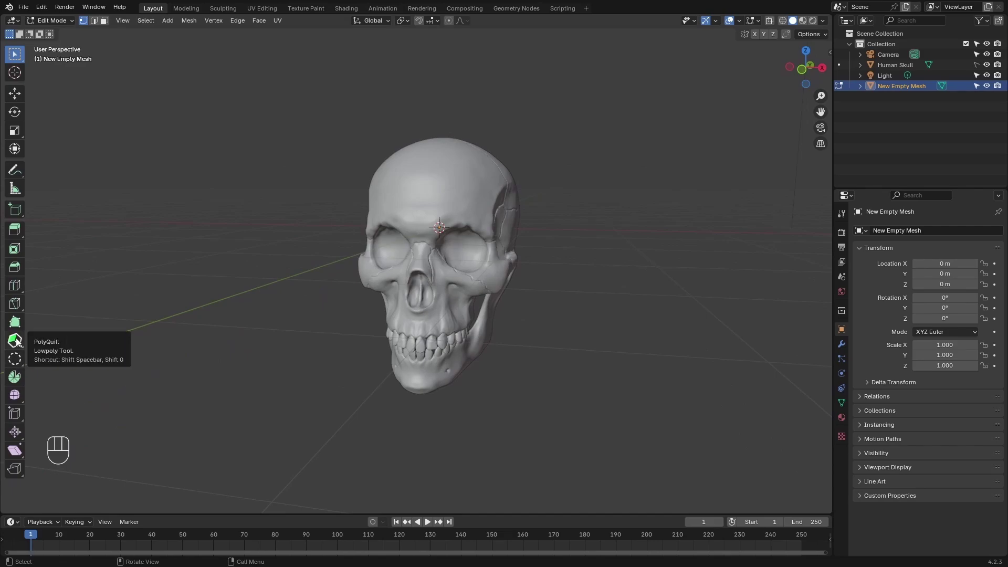
pyautogui.click(20, 339)
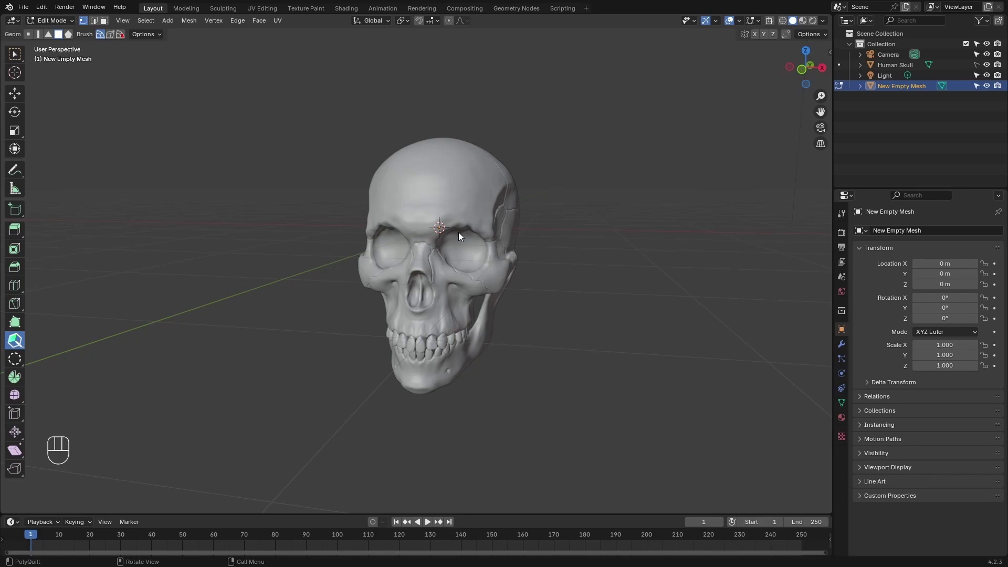
pyautogui.press('q')
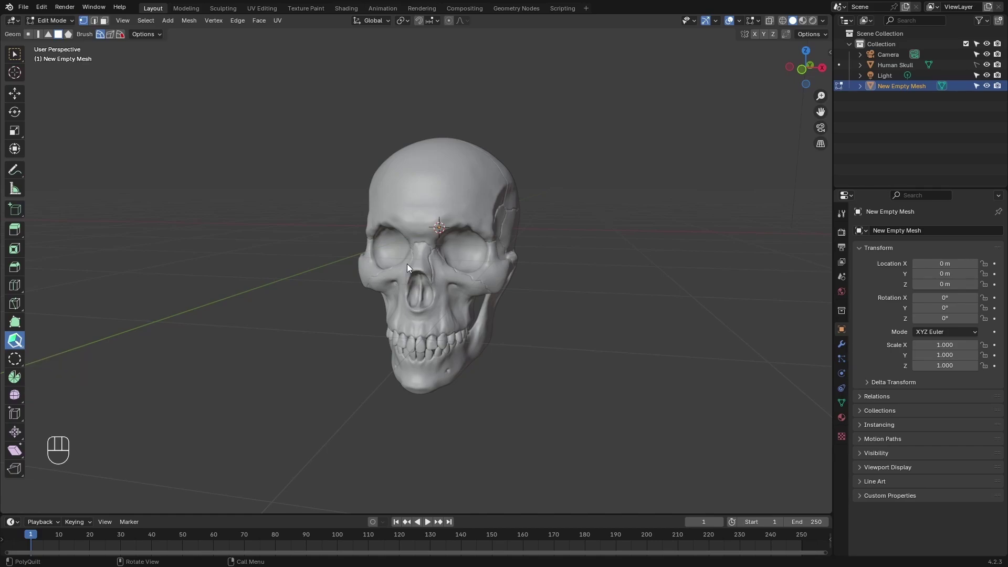
# Enable snapping with Face Project target and show PolyQuilt's settings in the sidebar.
pyautogui.press('shift+Tab')
pyautogui.moveTo(437, 20); pyautogui.dragTo(676, 192)
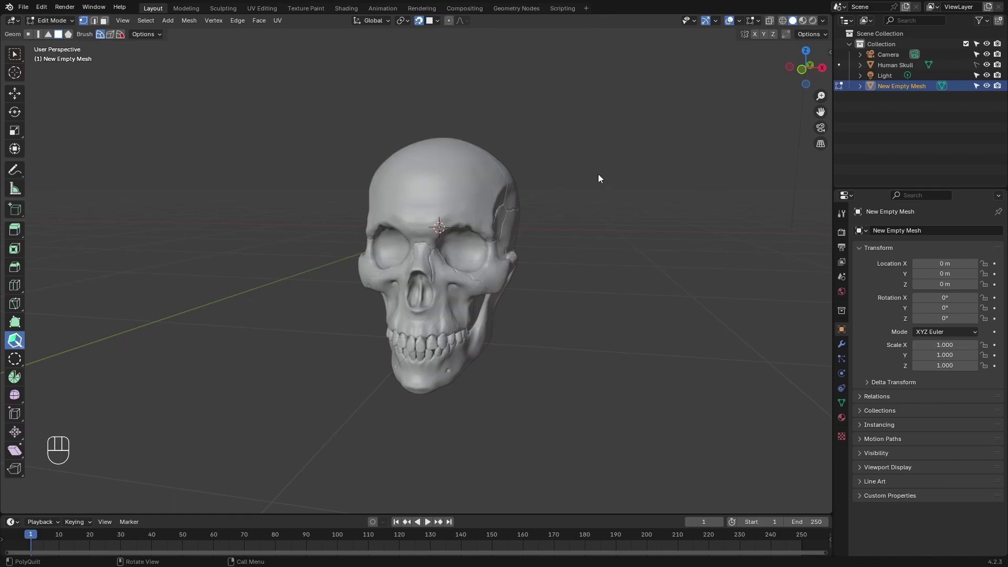
pyautogui.press('n')
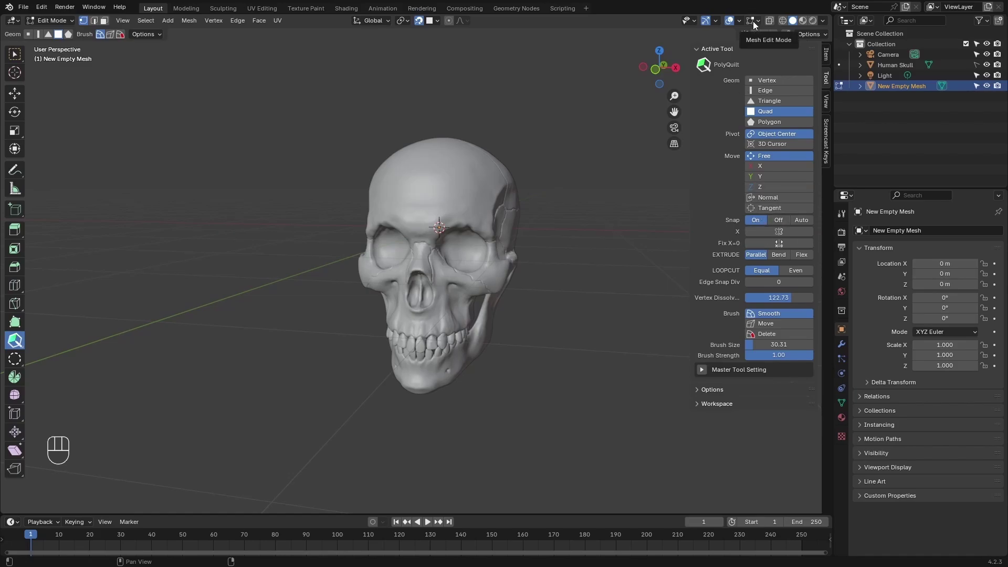
pyautogui.moveTo(756, 26); pyautogui.dragTo(592, 212)
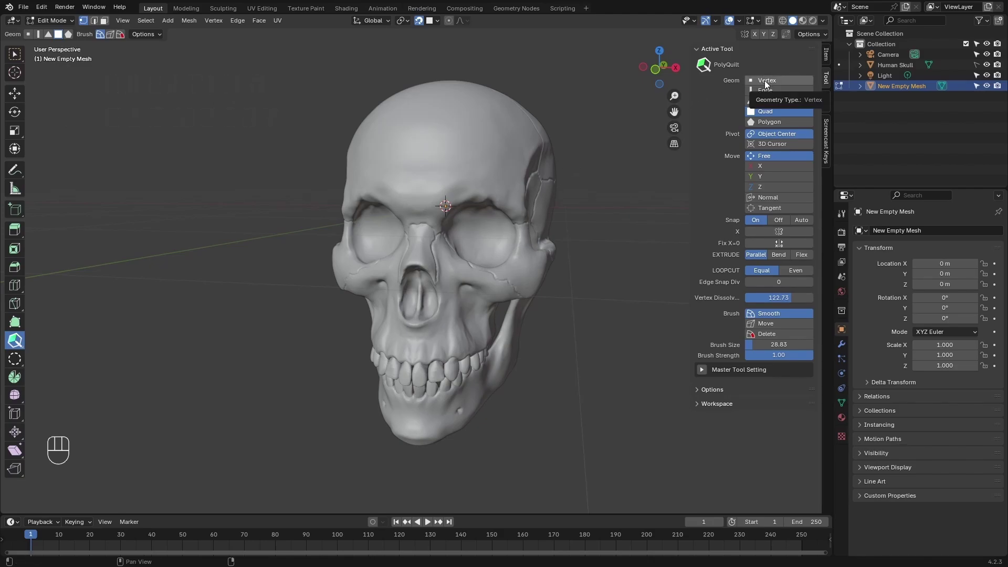
# In PolyQuilt Vertex mode, place rows of vertices along the skull's brow ridge.
pyautogui.click(774, 83)
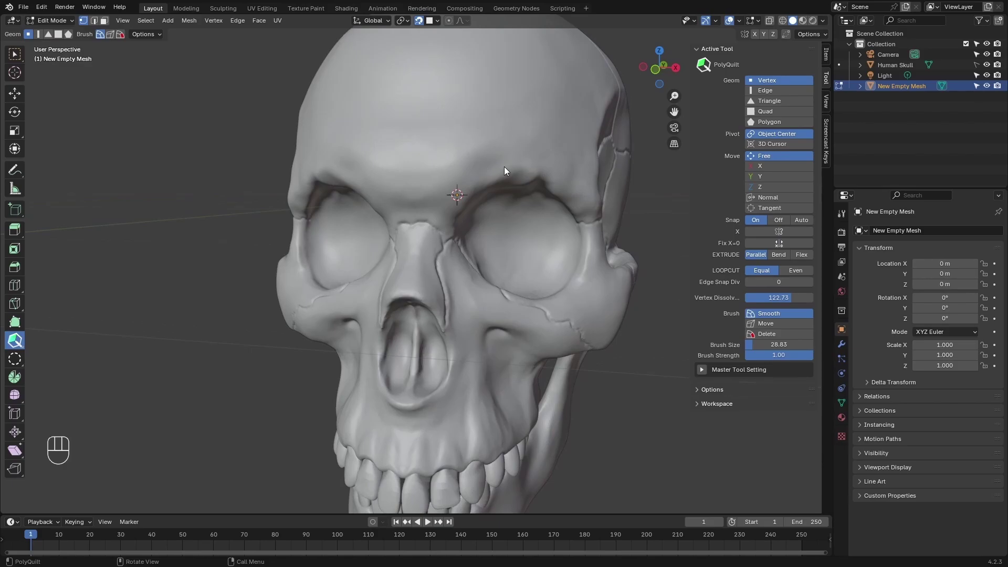
pyautogui.press('1')
pyautogui.click(450, 166)
pyautogui.click(501, 145)
pyautogui.click(554, 150)
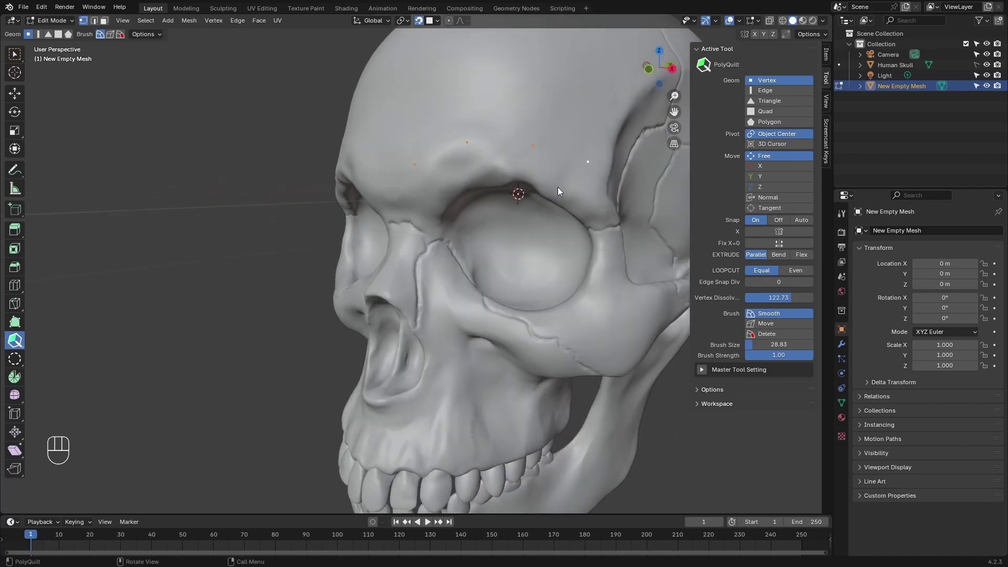
pyautogui.click(453, 191)
pyautogui.click(498, 172)
pyautogui.click(546, 172)
pyautogui.middleClick(481, 188)
pyautogui.click(468, 173)
pyautogui.click(517, 156)
pyautogui.click(573, 162)
# Extrude the brow vertices into a strip of quads and switch Geom to Edge.
pyautogui.moveTo(575, 218); pyautogui.dragTo(558, 224)
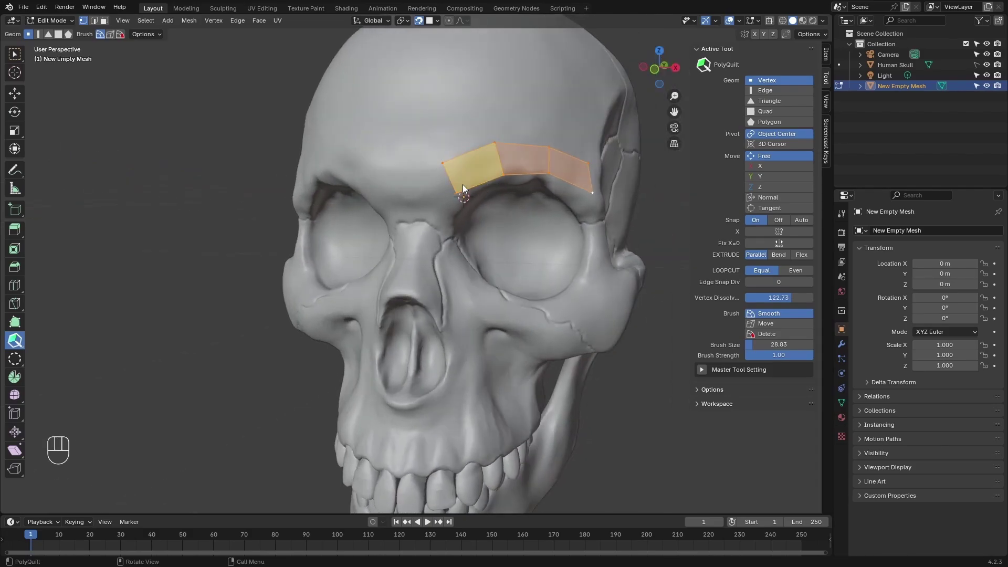
pyautogui.click(438, 160)
pyautogui.click(380, 182)
pyautogui.click(781, 92)
pyautogui.click(391, 211)
pyautogui.click(453, 187)
pyautogui.click(529, 195)
pyautogui.click(565, 212)
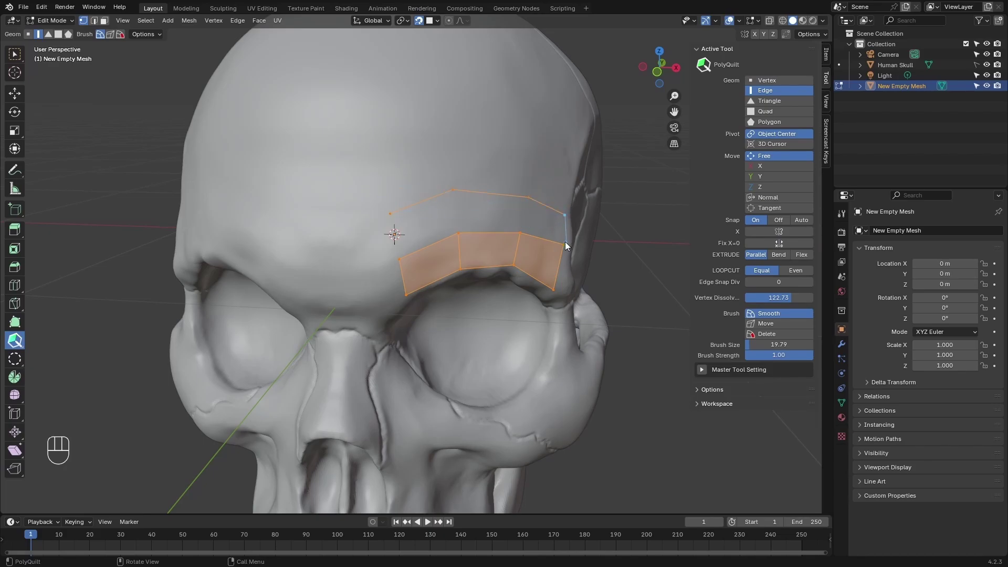
# Draw edge lines across the forehead above the quad strip.
pyautogui.click(566, 247)
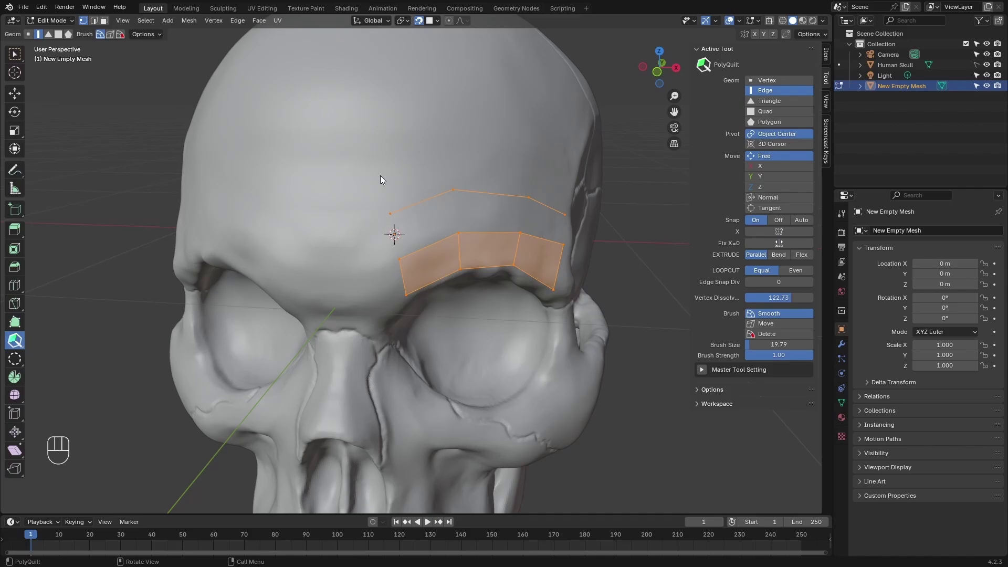
pyautogui.click(383, 177)
pyautogui.click(452, 153)
pyautogui.click(533, 164)
pyautogui.click(568, 187)
pyautogui.moveTo(562, 212); pyautogui.dragTo(570, 215)
pyautogui.click(569, 214)
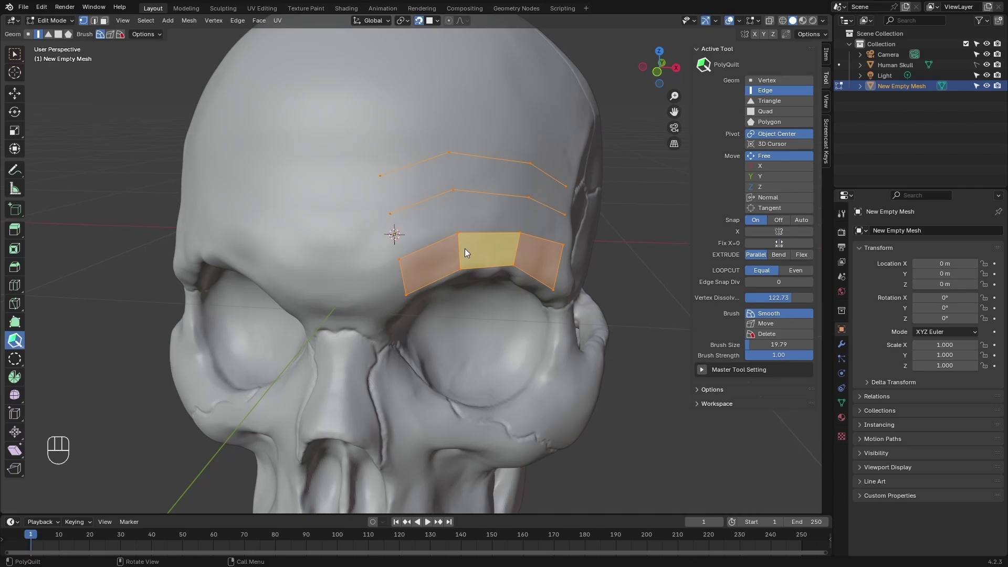
pyautogui.click(405, 184)
pyautogui.click(473, 182)
pyautogui.click(484, 179)
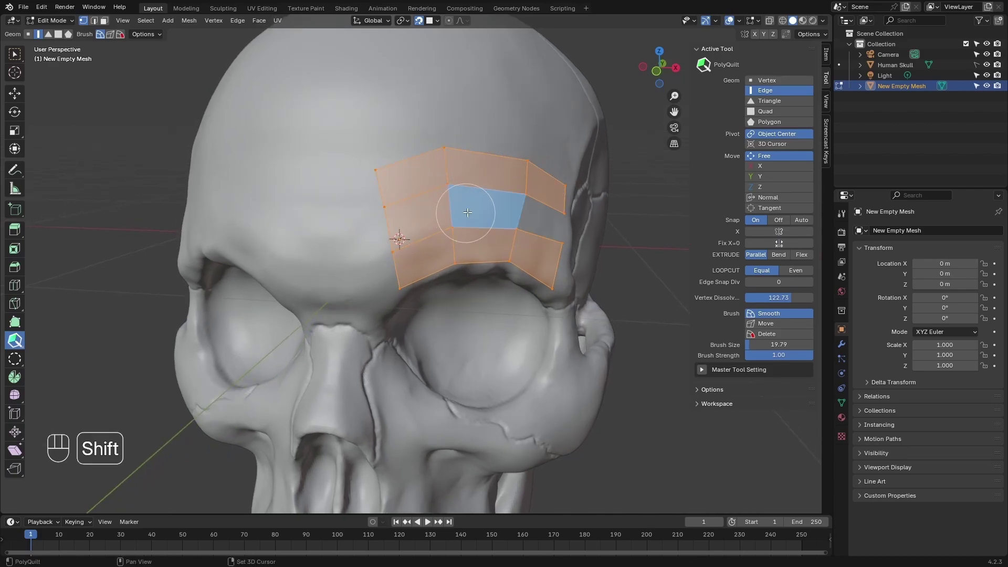
# Fill between the edge rows with quads, then draw a single triangle on the cranium.
pyautogui.click(469, 211)
pyautogui.click(534, 219)
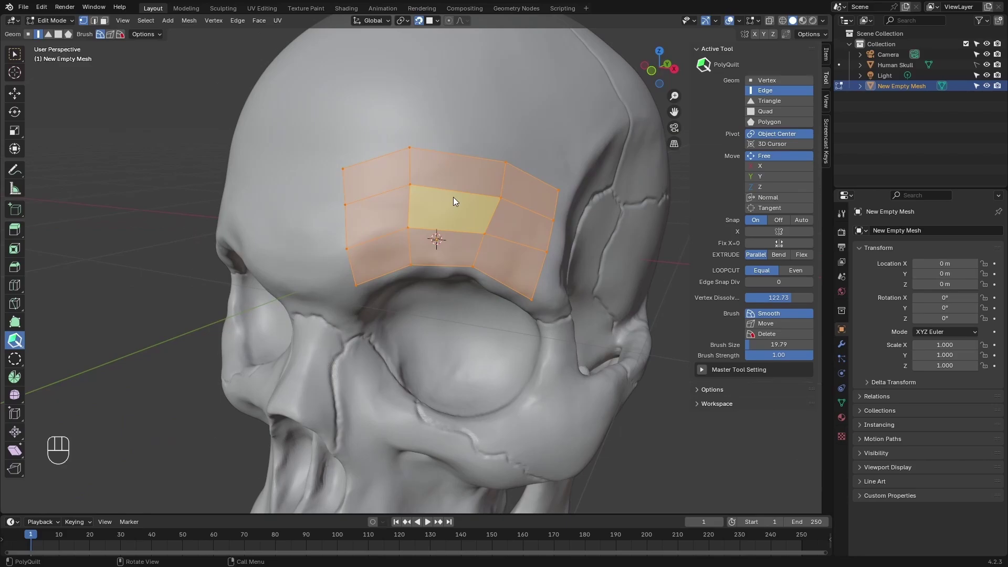
pyautogui.click(774, 104)
pyautogui.click(280, 153)
pyautogui.click(356, 104)
pyautogui.click(369, 176)
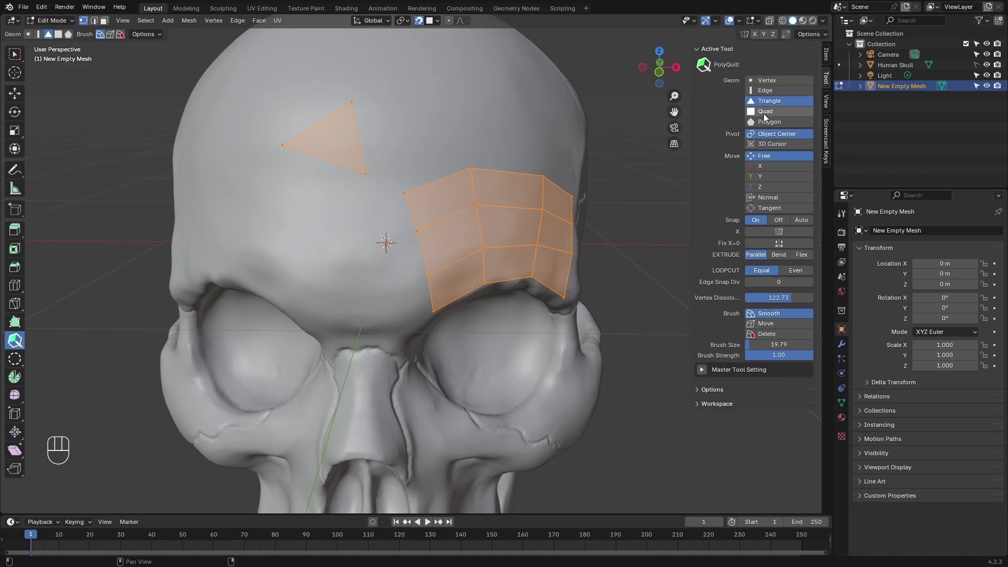
# Set Geom to Quad and click out a four-corner quad on the cranium.
pyautogui.click(771, 113)
pyautogui.click(425, 89)
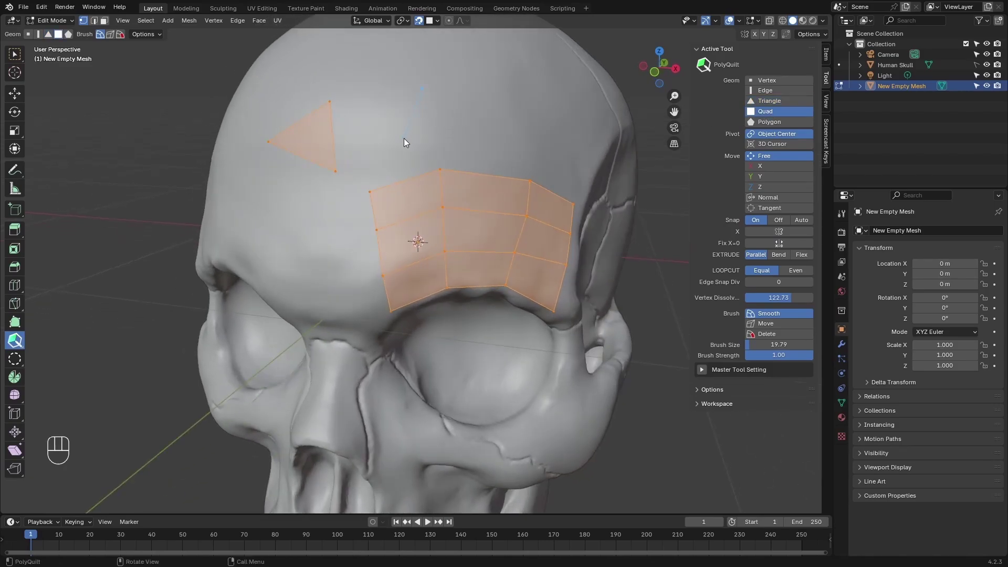
pyautogui.click(407, 139)
pyautogui.click(500, 145)
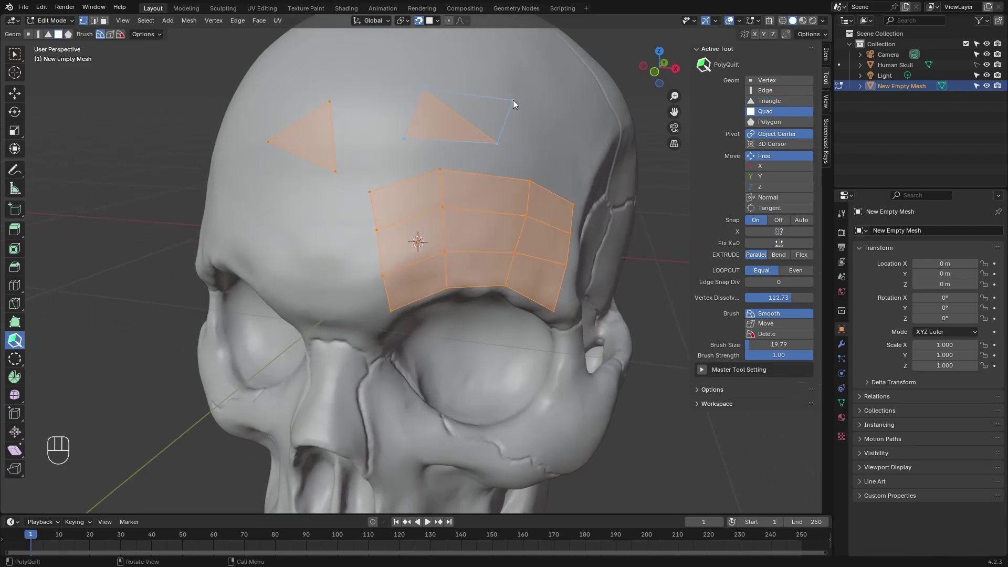
pyautogui.click(515, 101)
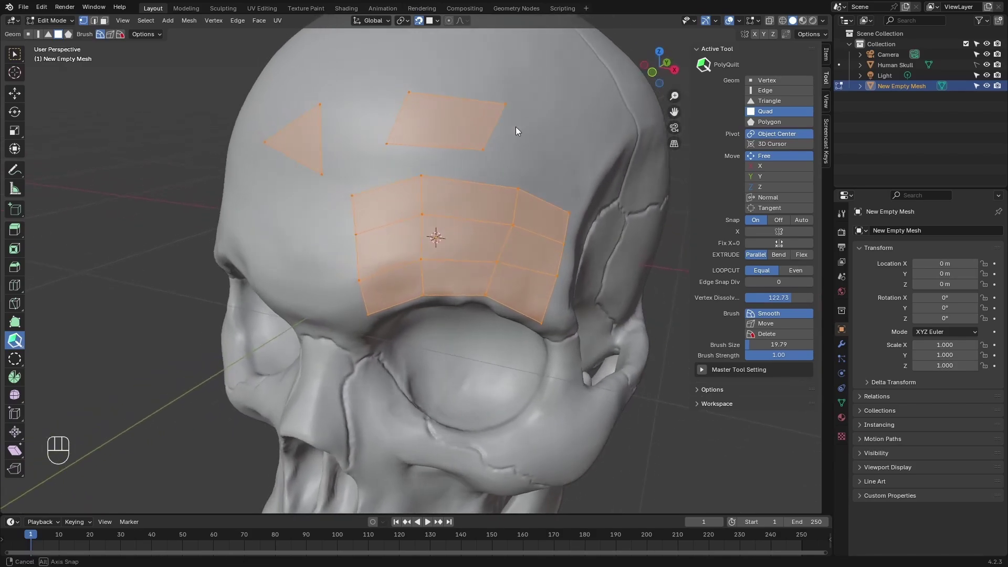
# Set Geom to Polygon and click out a five-corner polygon on the cranium.
pyautogui.click(768, 128)
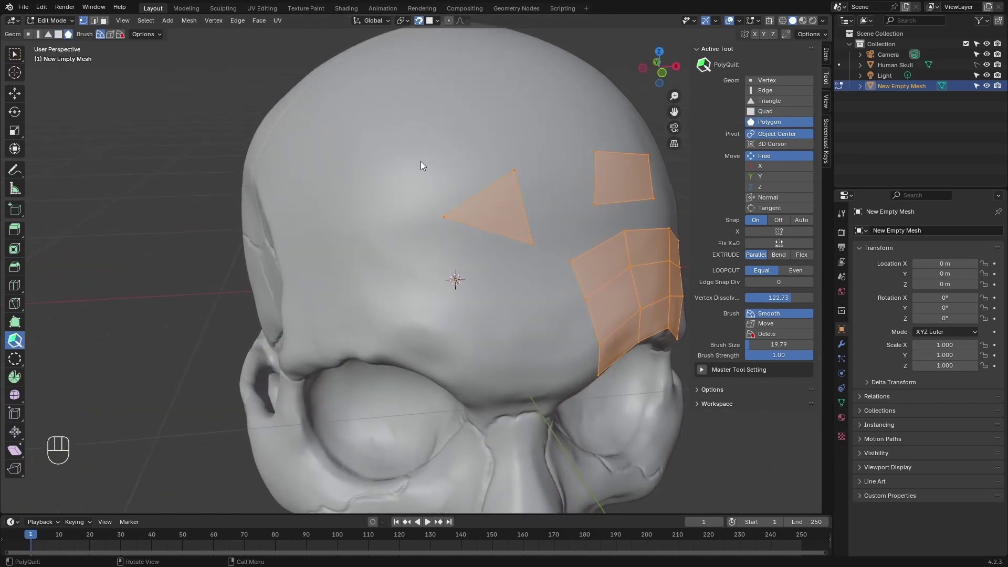
pyautogui.moveTo(363, 167); pyautogui.dragTo(375, 143)
pyautogui.click(411, 125)
pyautogui.click(460, 140)
pyautogui.click(447, 186)
pyautogui.click(379, 197)
pyautogui.click(354, 196)
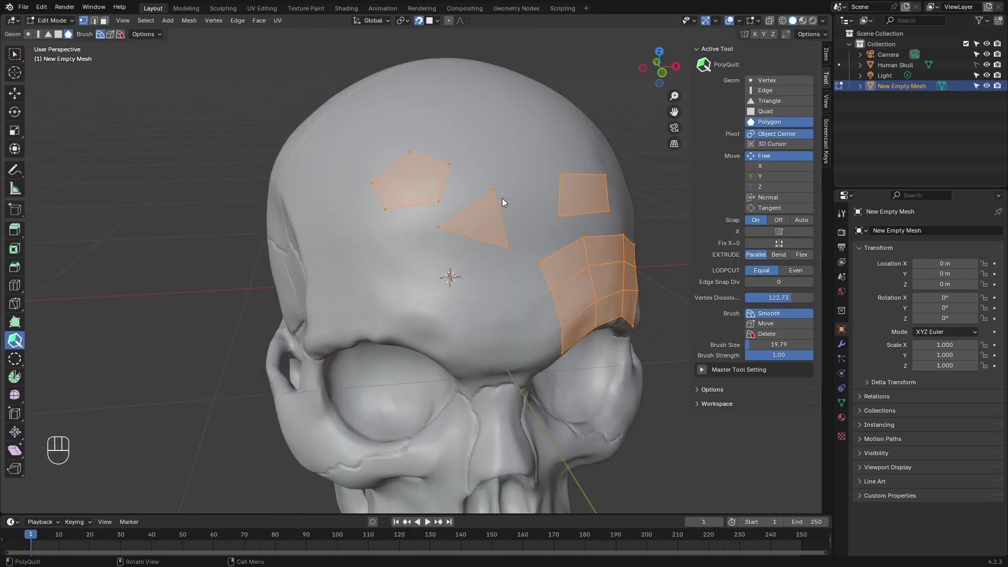
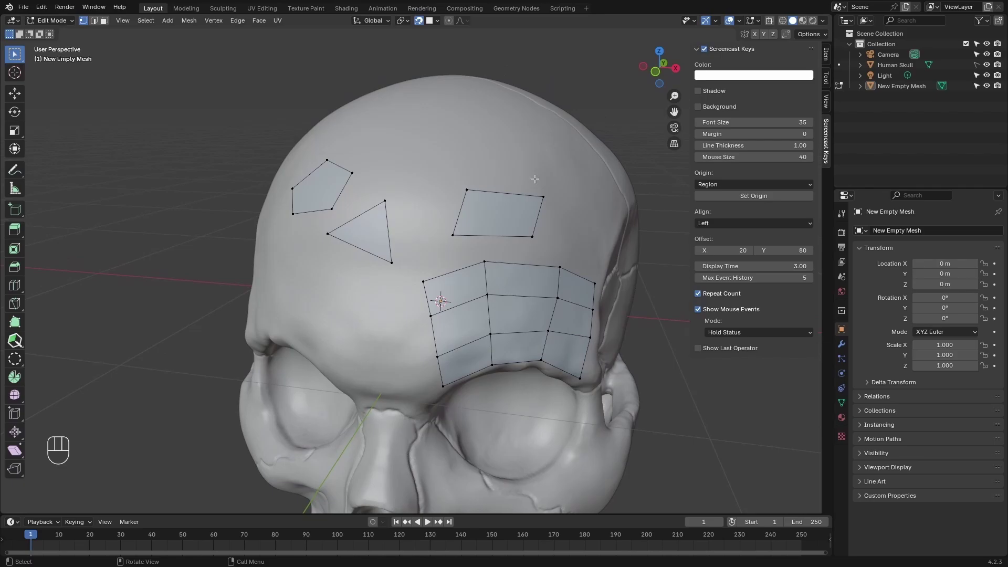
# Extrude new quads from the patch's boundary edges upward, right and left over the cranium.
pyautogui.press('q')
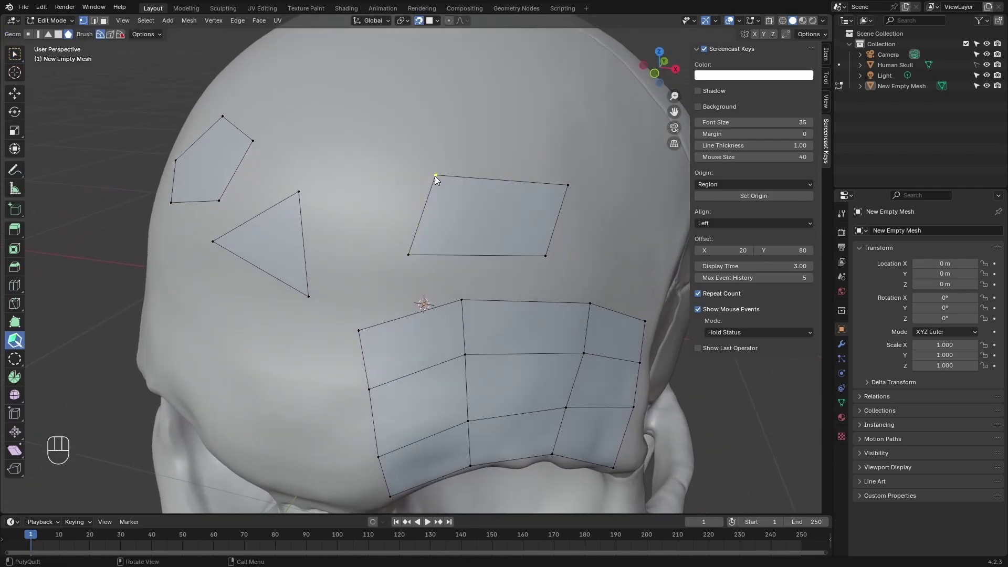
pyautogui.click(439, 177)
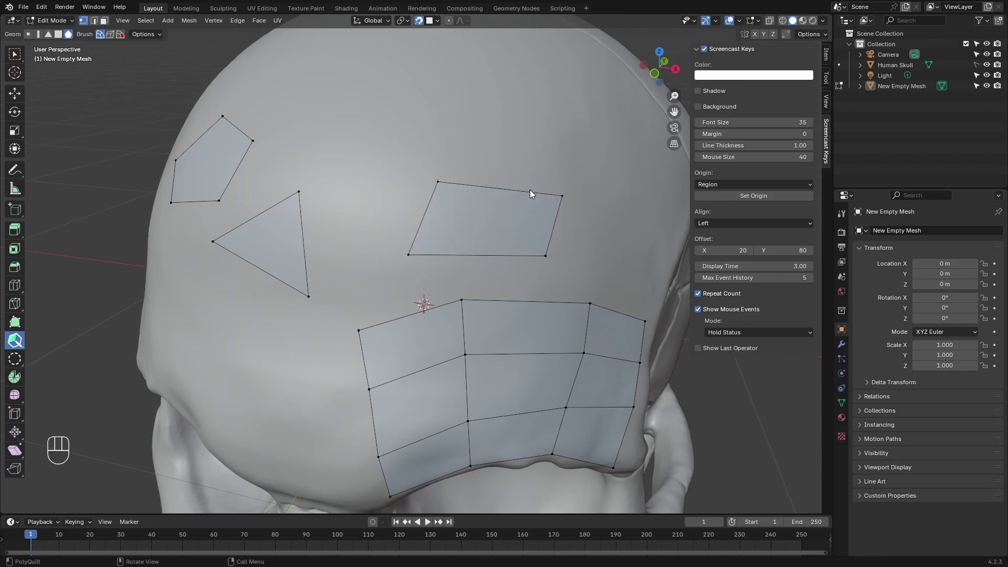
pyautogui.click(547, 197)
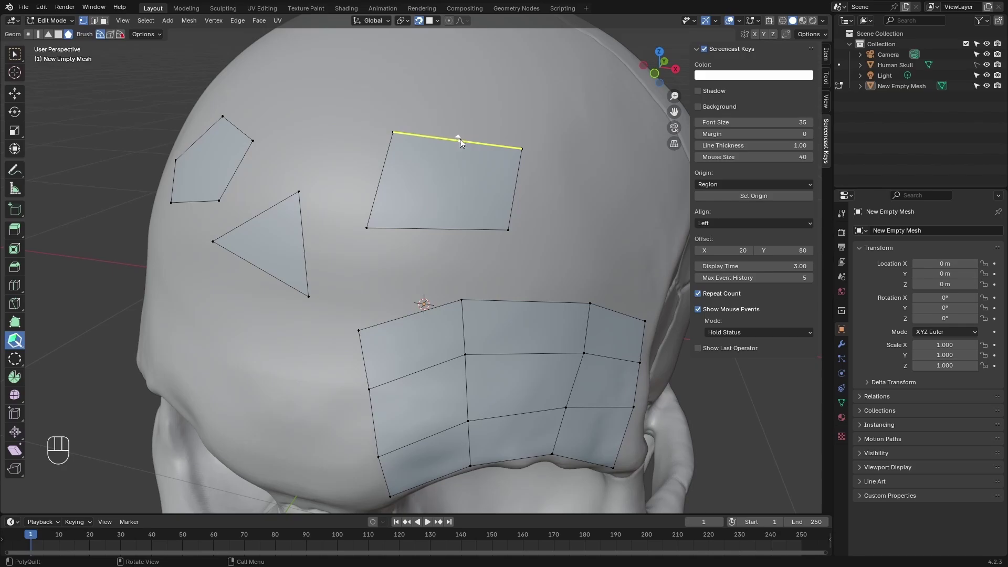
pyautogui.click(461, 140)
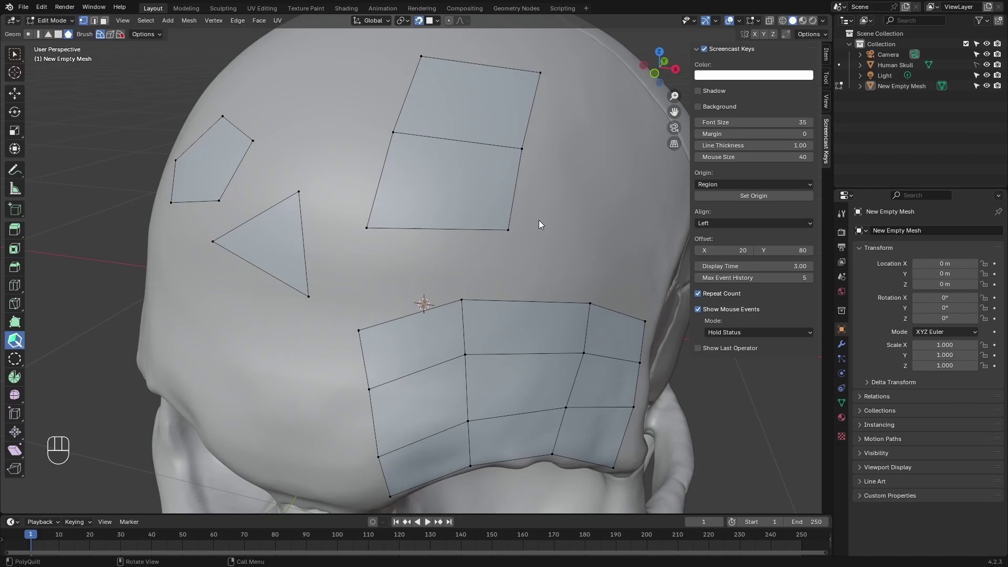
pyautogui.click(520, 192)
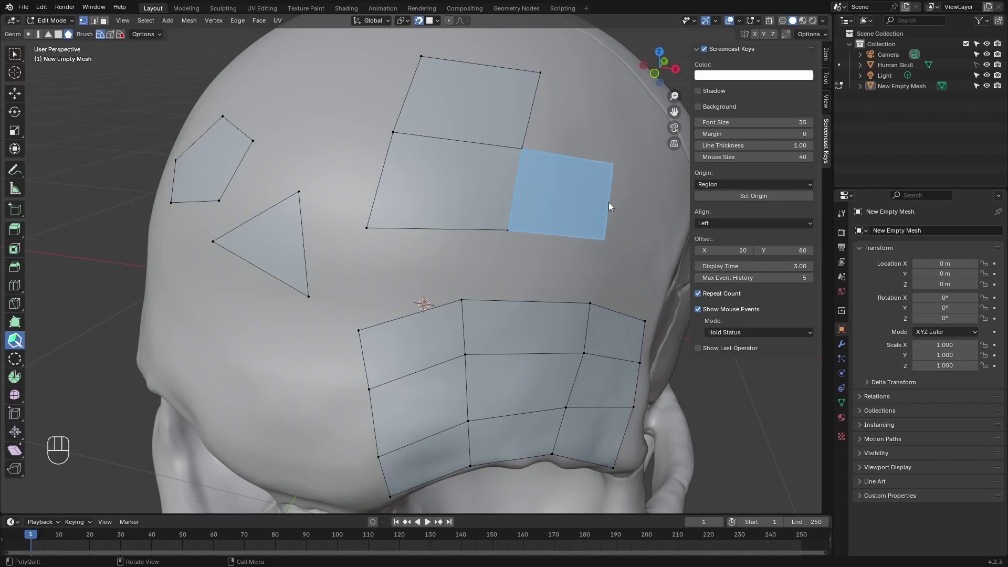
pyautogui.click(440, 231)
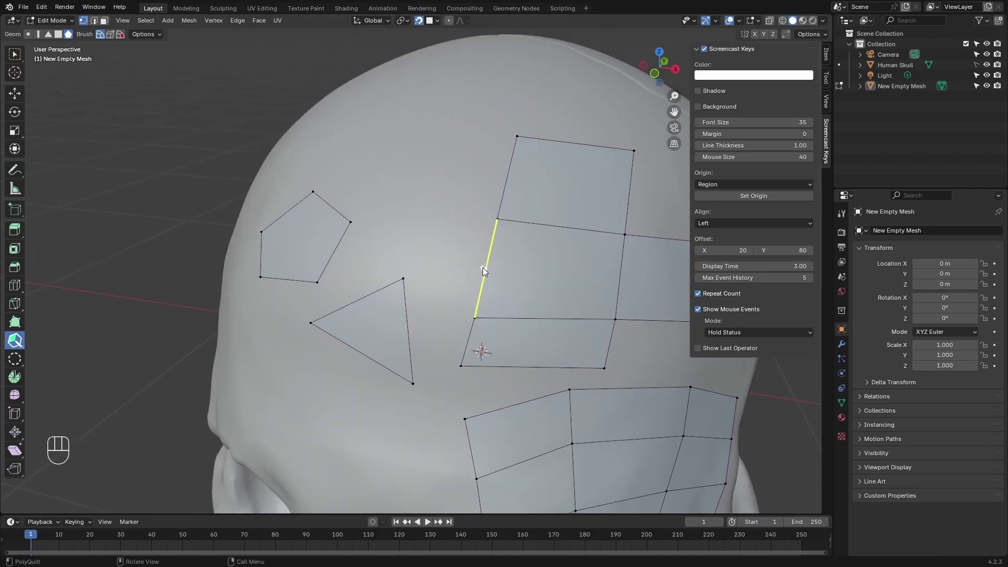
pyautogui.click(487, 270)
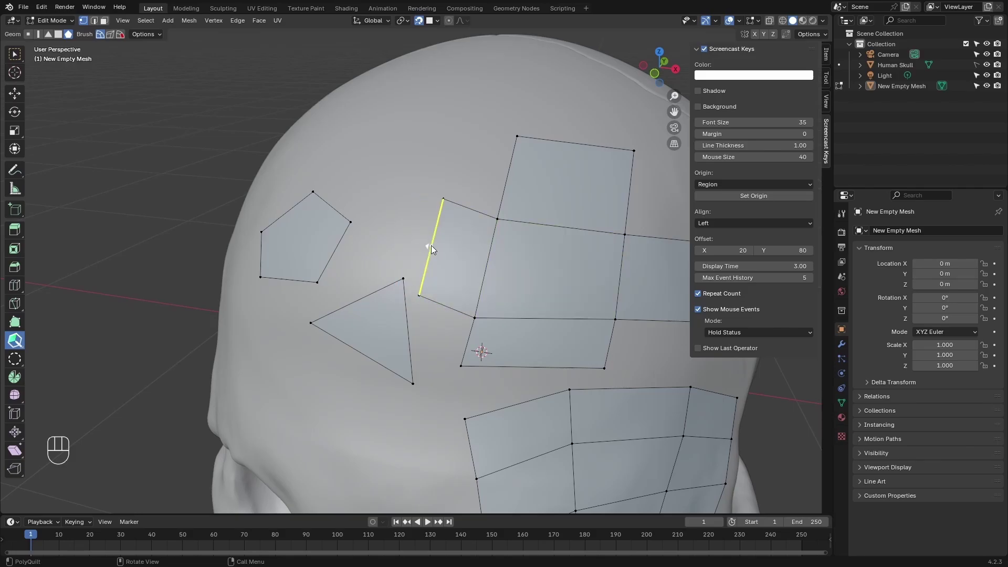
# Cut new edges across the upper quads, splitting one diagonally.
pyautogui.moveTo(508, 259); pyautogui.dragTo(491, 256)
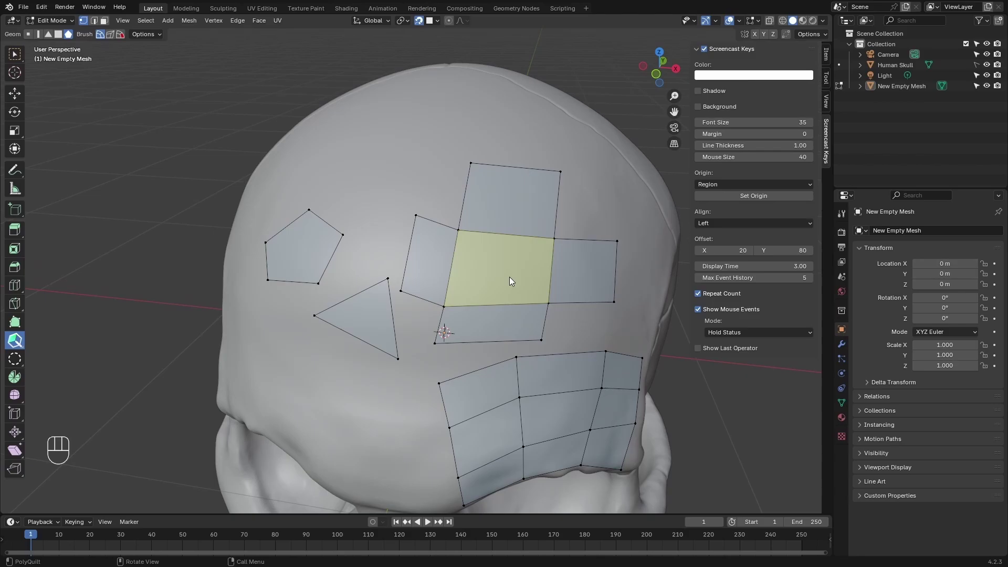
pyautogui.press('ctrl+z')
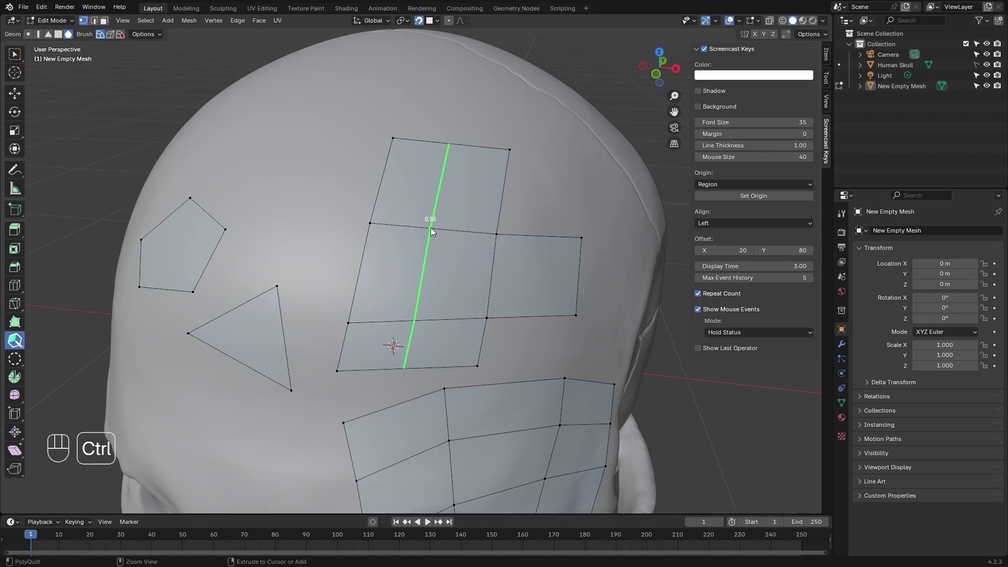
pyautogui.click(418, 230)
pyautogui.click(461, 232)
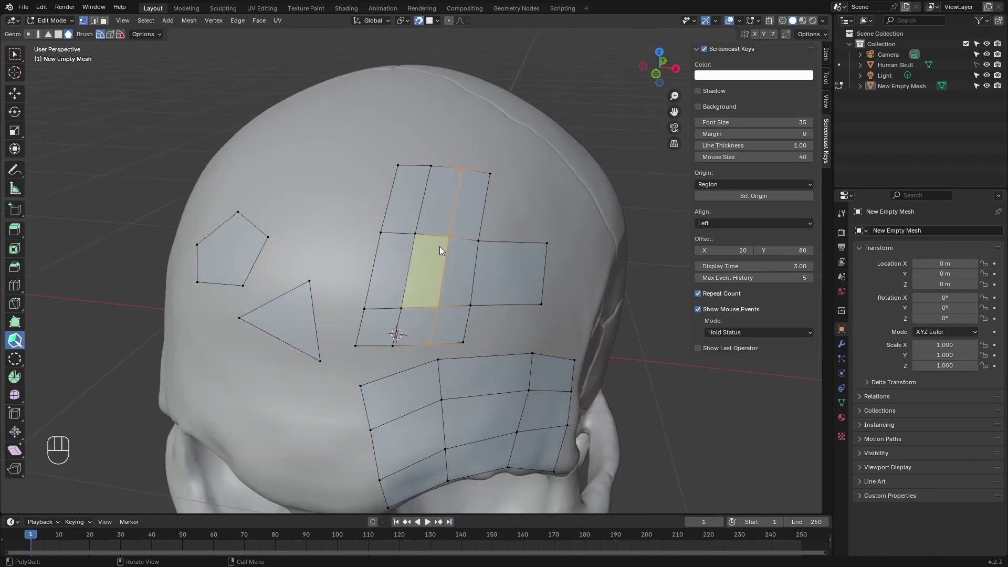
pyautogui.click(450, 249)
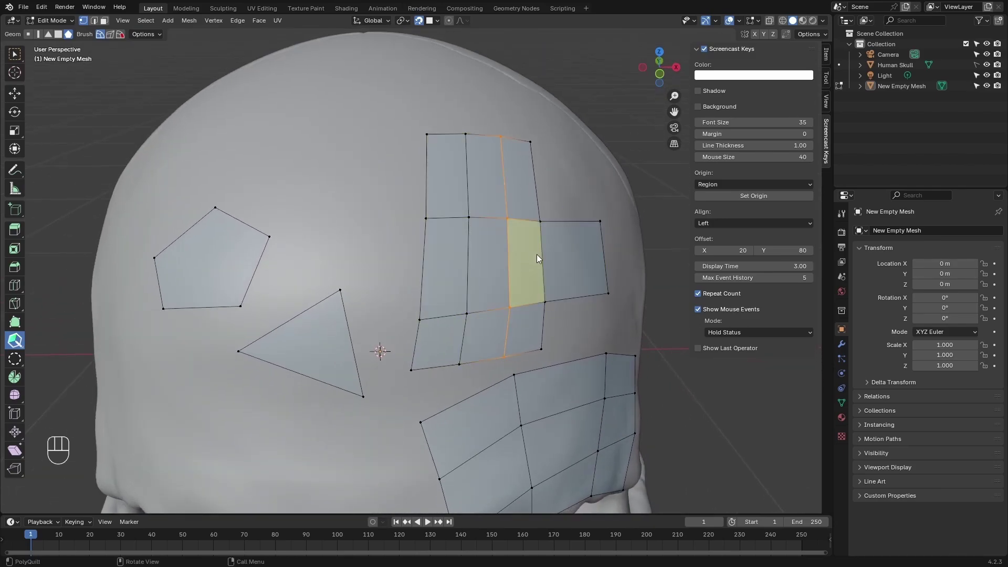
pyautogui.click(531, 264)
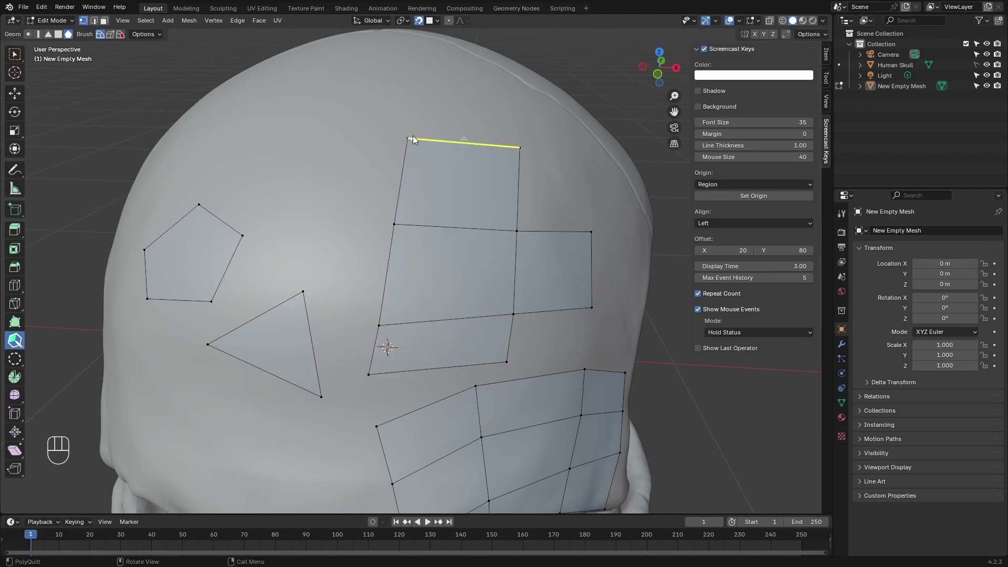
# Add a smaller inner face inside the top quad and show the Tool tab settings.
pyautogui.click(411, 139)
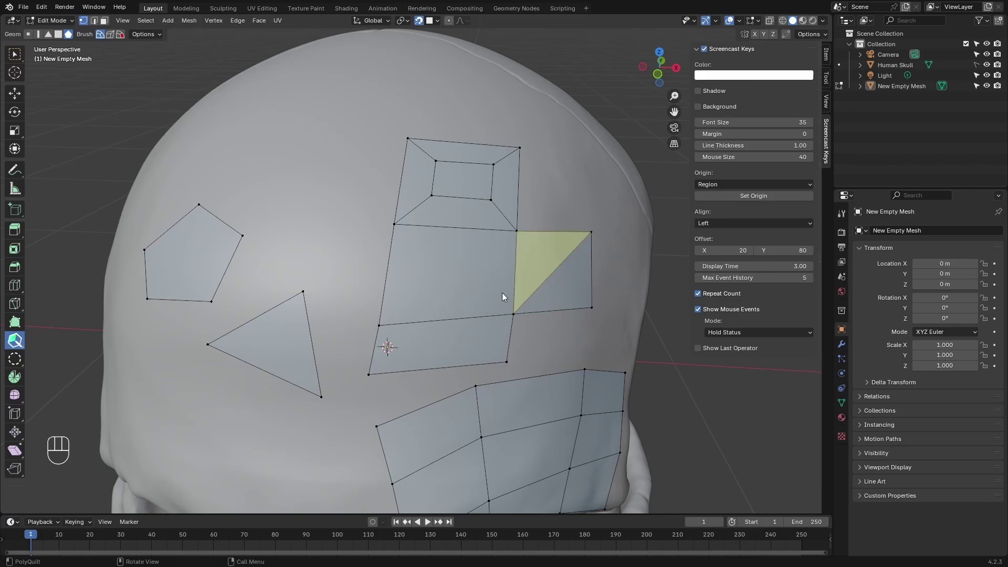
pyautogui.click(831, 78)
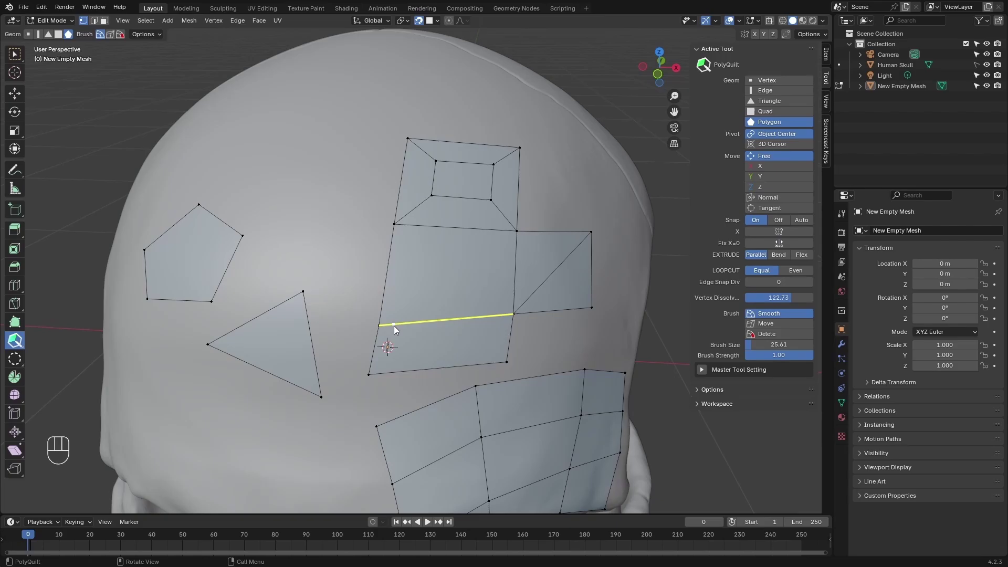
# At the eye socket, set Geom to Quad and test-draw quads on the brow, undoing each.
pyautogui.moveTo(397, 328); pyautogui.dragTo(452, 323)
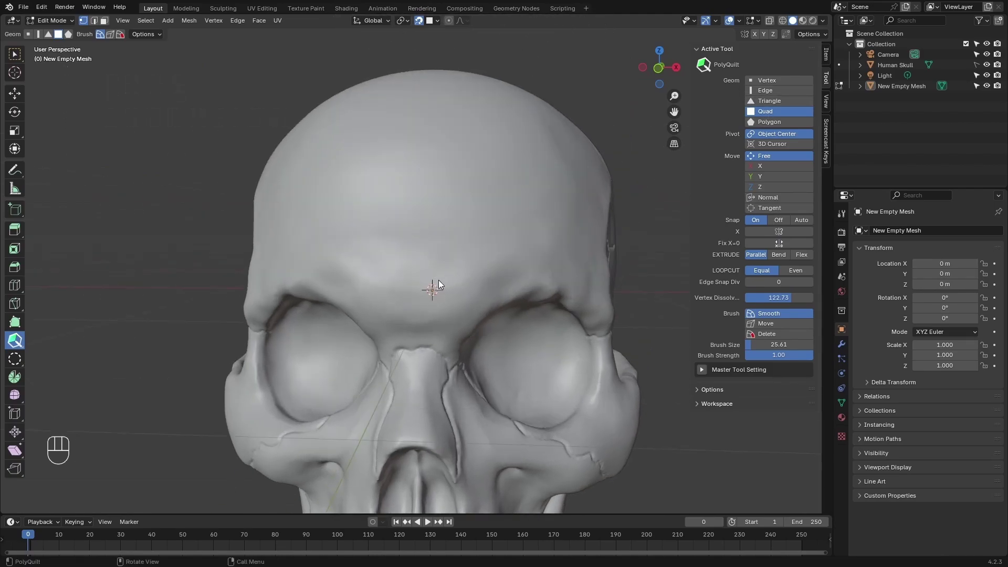
pyautogui.click(441, 293)
pyautogui.click(470, 328)
pyautogui.click(515, 294)
pyautogui.click(493, 267)
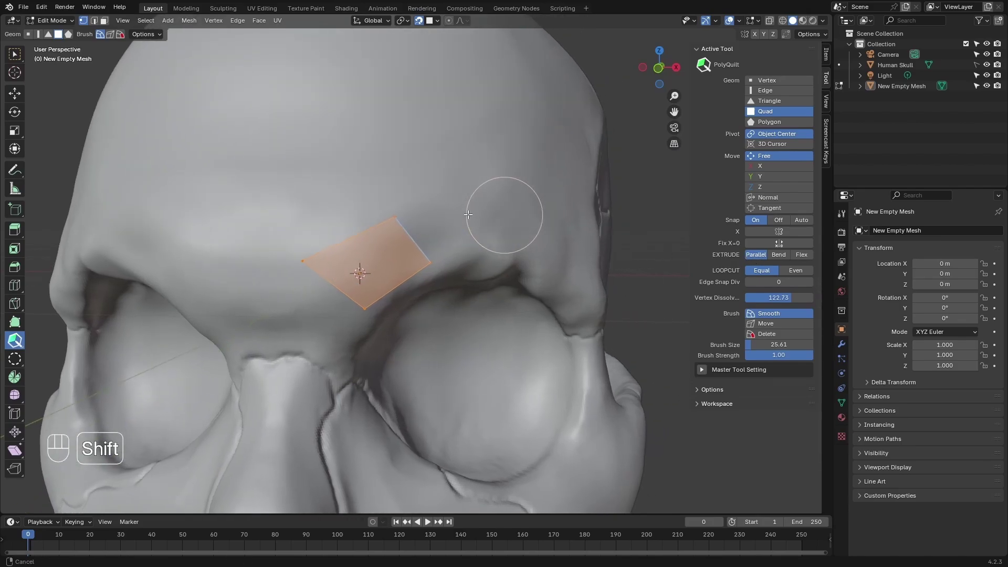
pyautogui.click(421, 236)
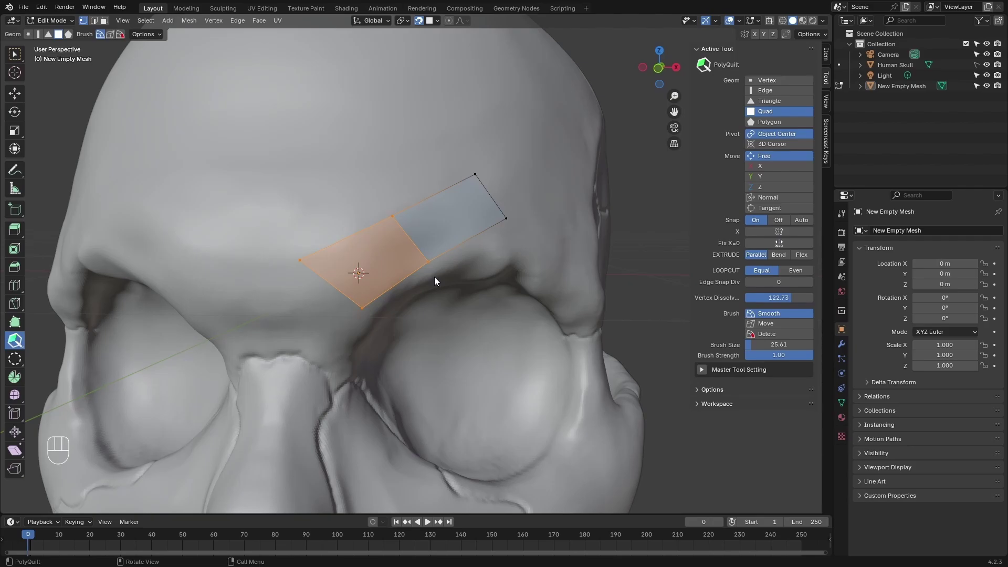
pyautogui.press('ctrl+z')
pyautogui.click(414, 238)
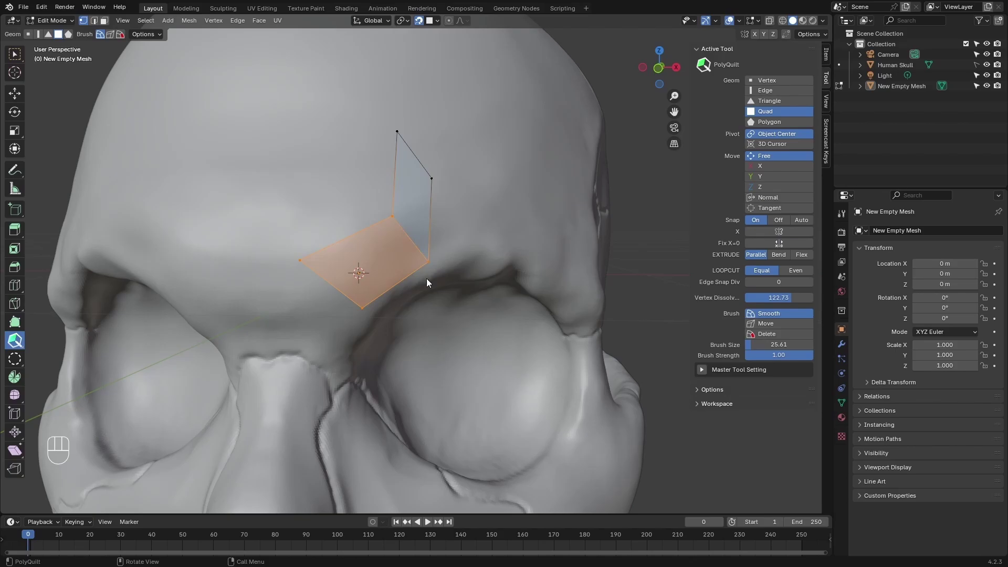
pyautogui.press('ctrl+z')
pyautogui.click(413, 239)
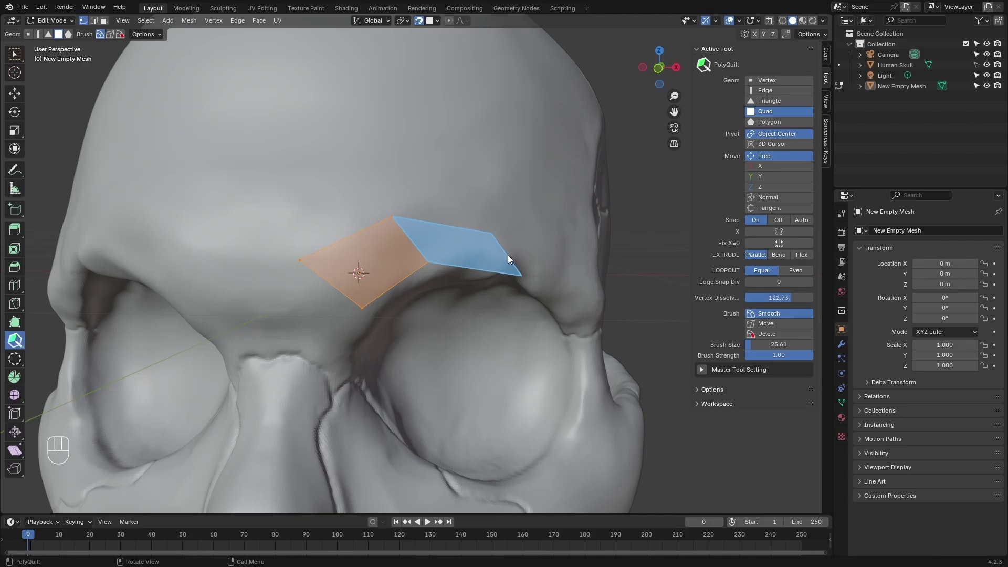
pyautogui.press('ctrl+z')
# Try Bend extrusion, undo it, and set PolyQuilt EXTRUDE to Flex.
pyautogui.click(776, 254)
pyautogui.click(415, 242)
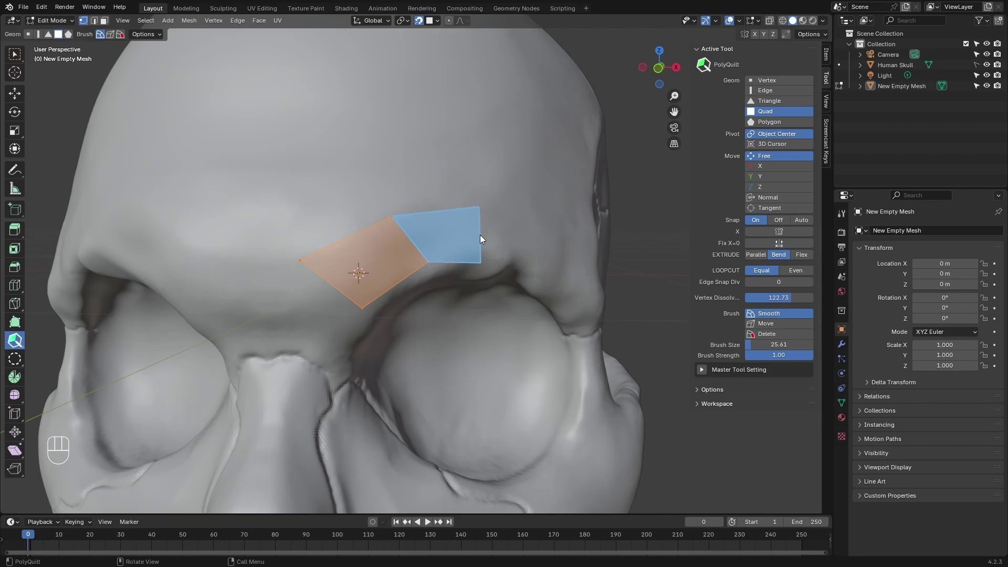
pyautogui.press('ctrl+z')
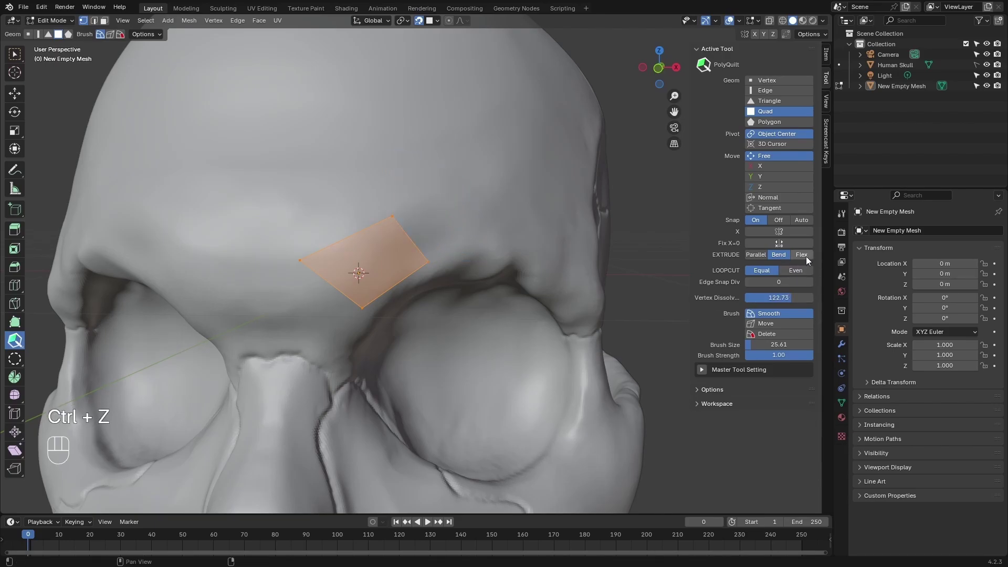
pyautogui.click(811, 256)
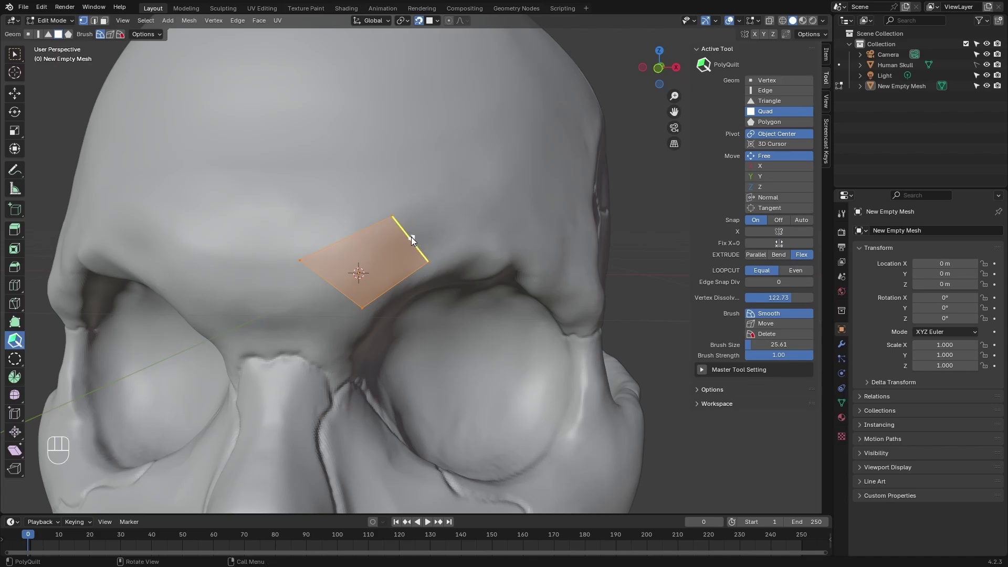
# Draw a quad above the eye socket and extend the strip along the brow ridge.
pyautogui.click(415, 240)
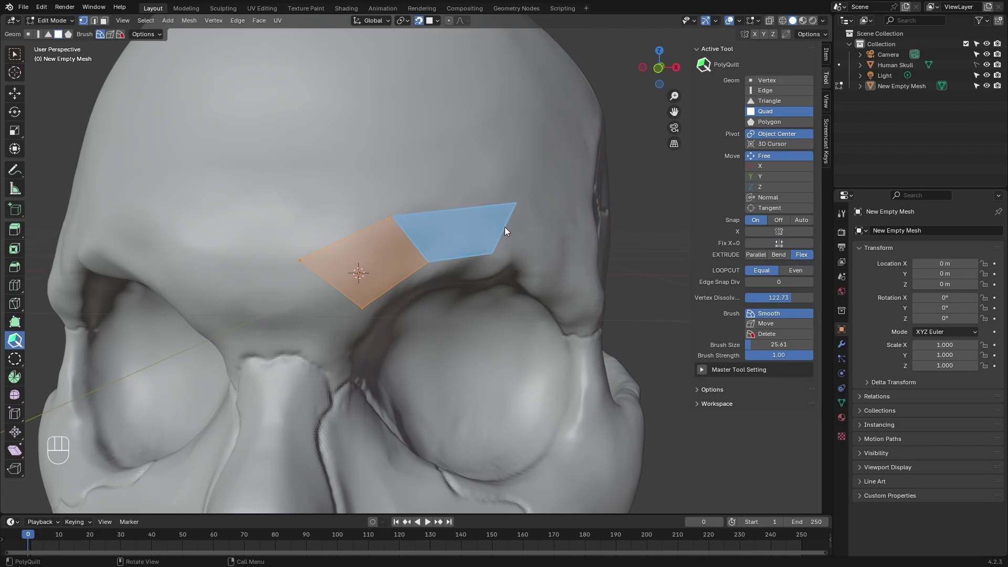
pyautogui.click(506, 232)
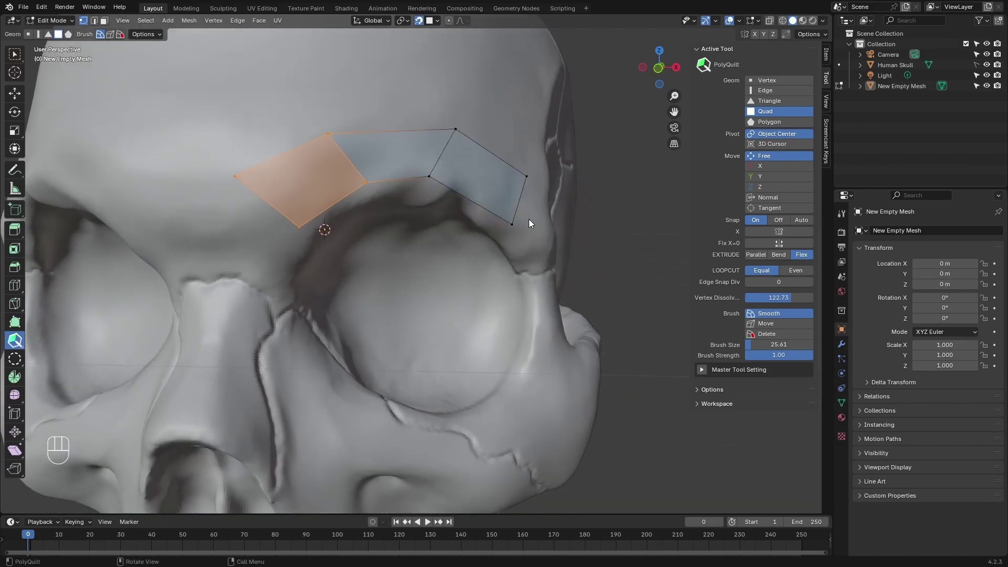
pyautogui.press('ctrl+z')
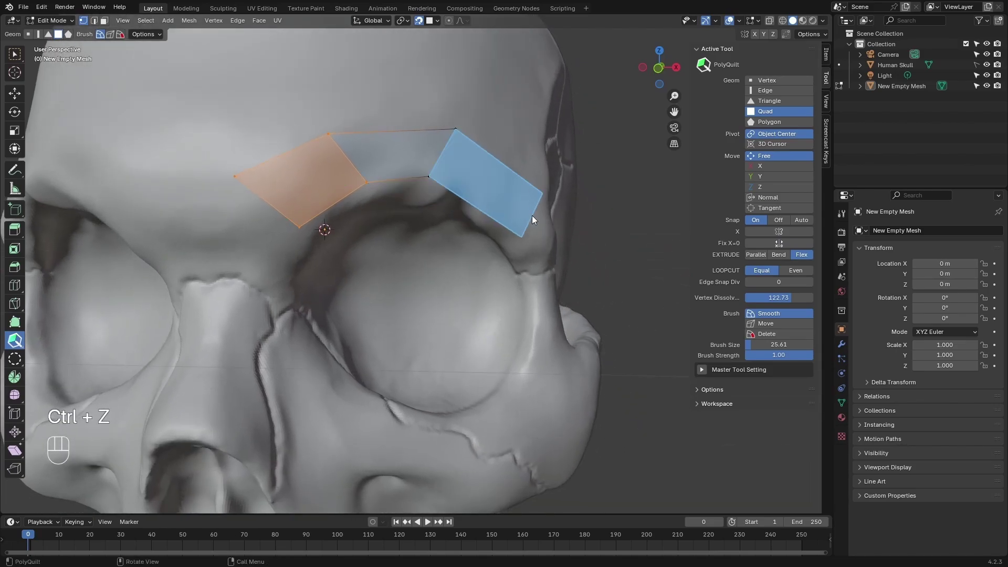
pyautogui.click(271, 207)
pyautogui.moveTo(316, 328); pyautogui.dragTo(300, 253)
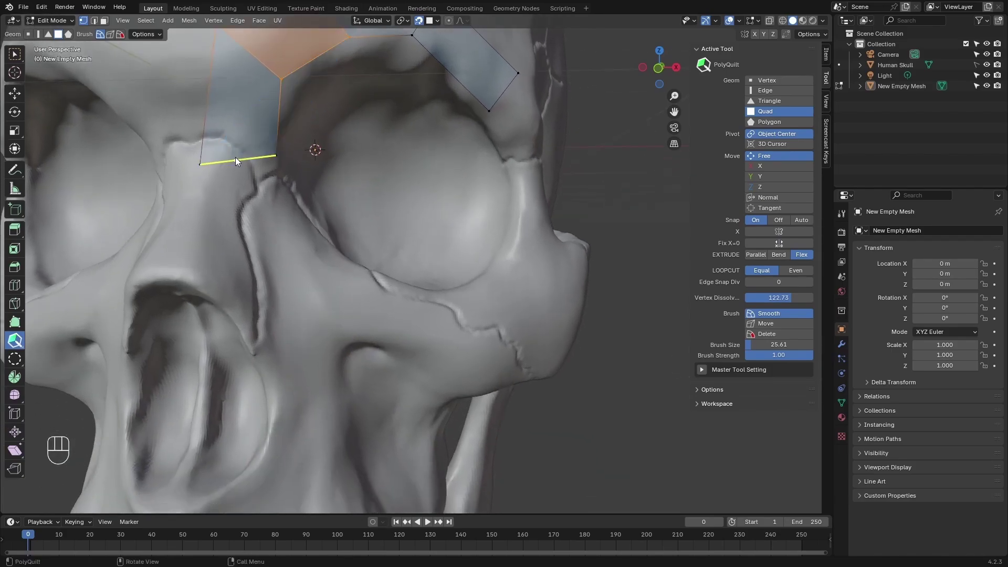
pyautogui.click(203, 168)
pyautogui.click(204, 167)
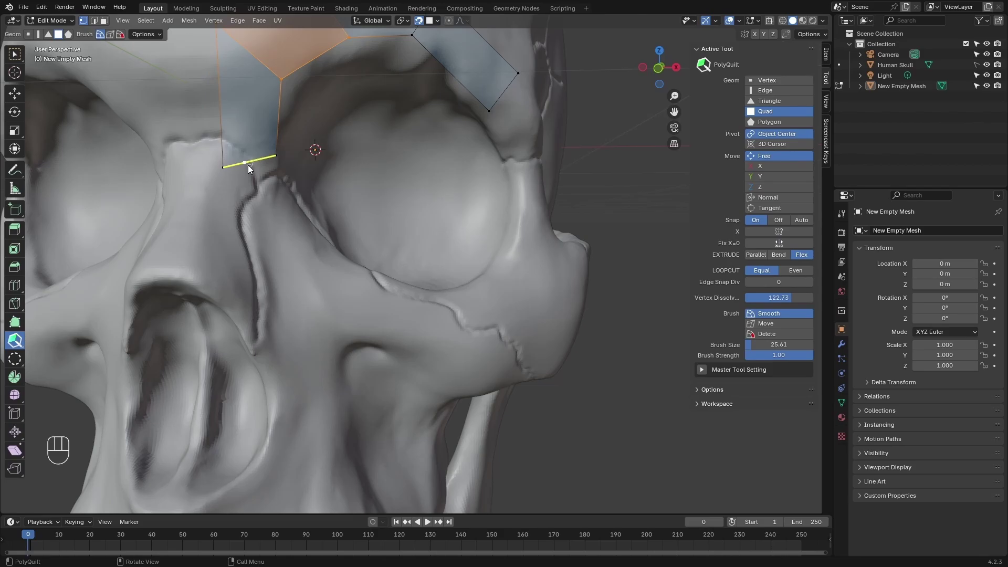
# Extrude quads down into the socket and up along its outer rim.
pyautogui.click(256, 165)
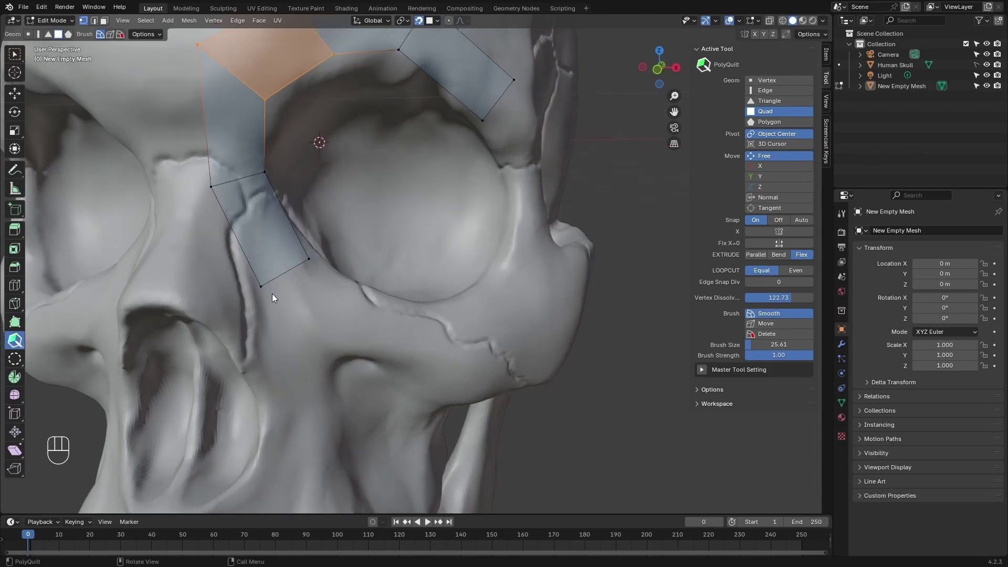
pyautogui.click(294, 274)
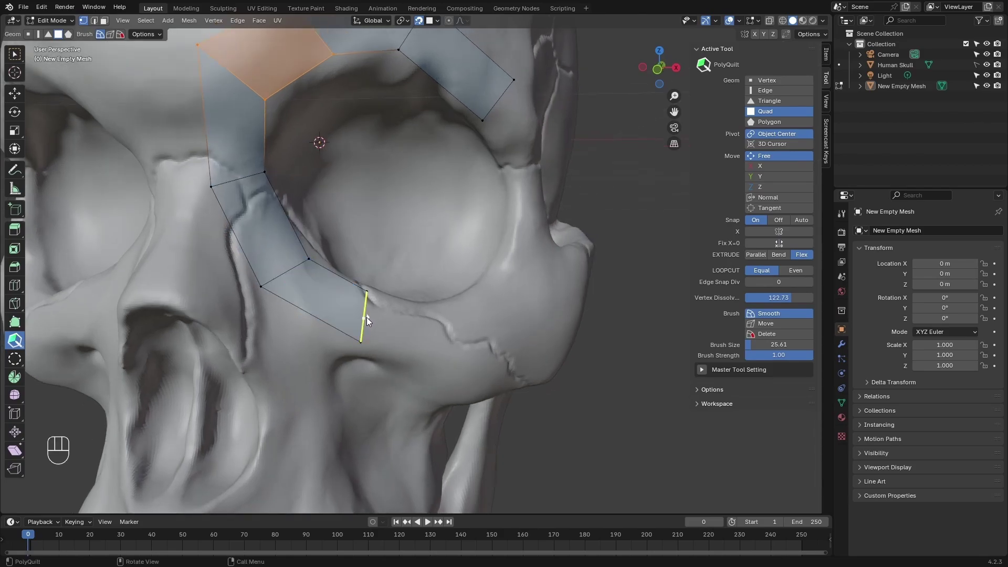
pyautogui.click(370, 319)
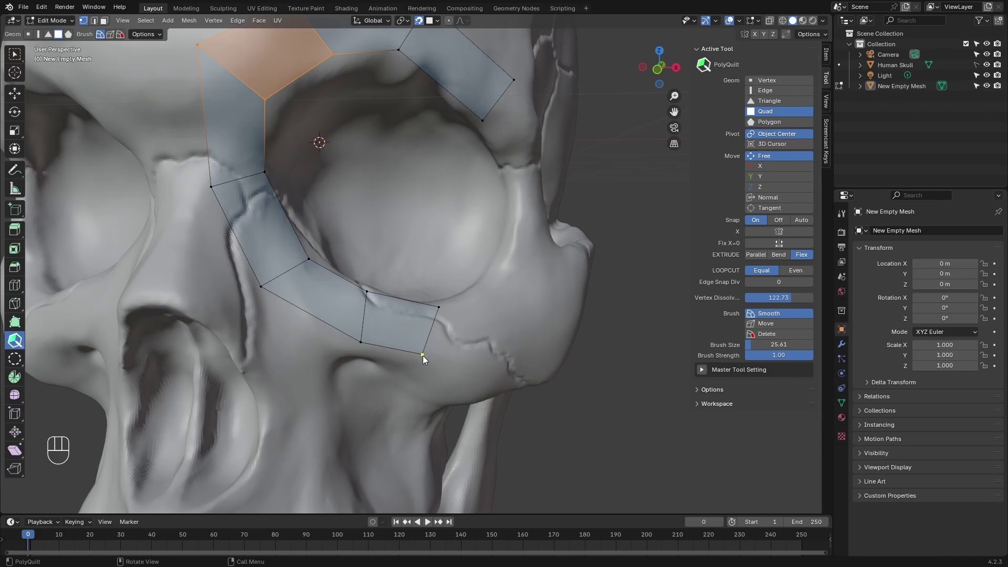
pyautogui.click(426, 358)
pyautogui.click(451, 330)
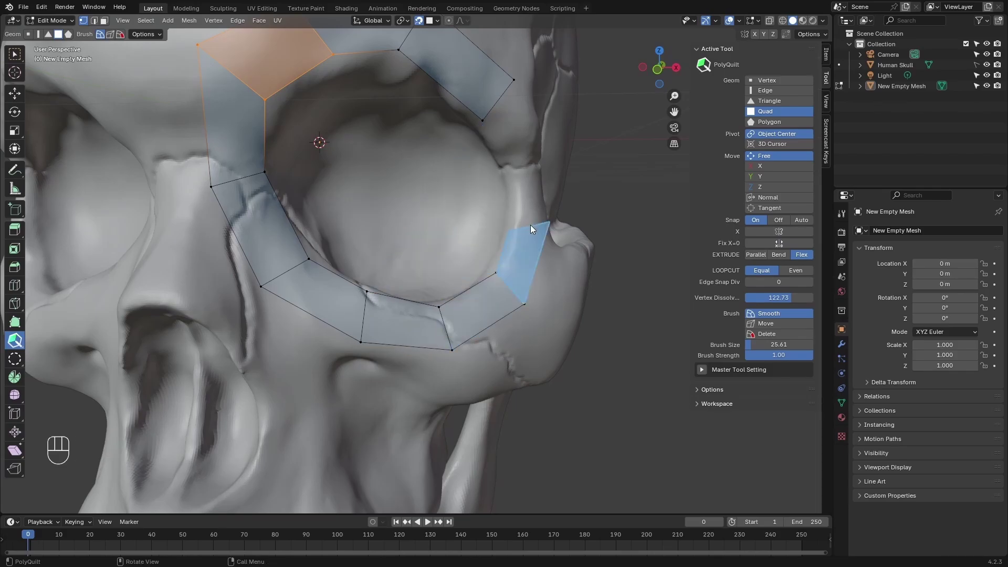
pyautogui.click(551, 217)
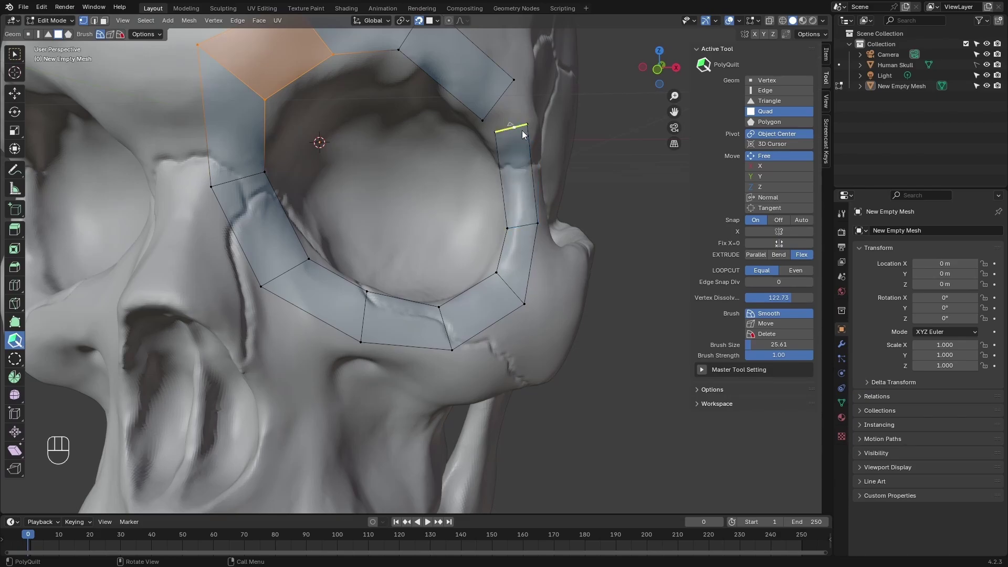
# Pull the strip's top vertices onto the cranium patch, undoing and redoing until a triangle fills the gap.
pyautogui.moveTo(518, 123); pyautogui.dragTo(521, 177)
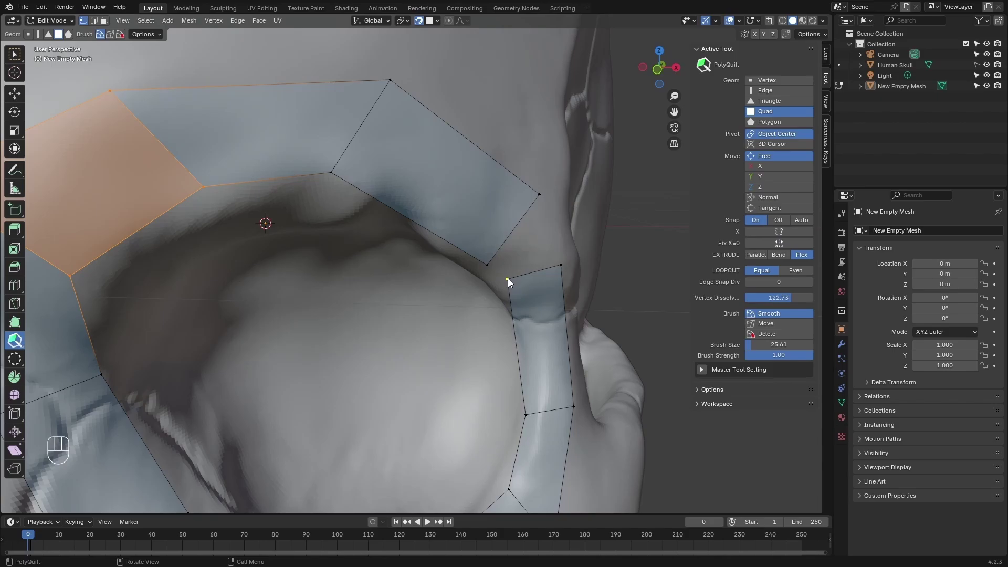
pyautogui.click(522, 277)
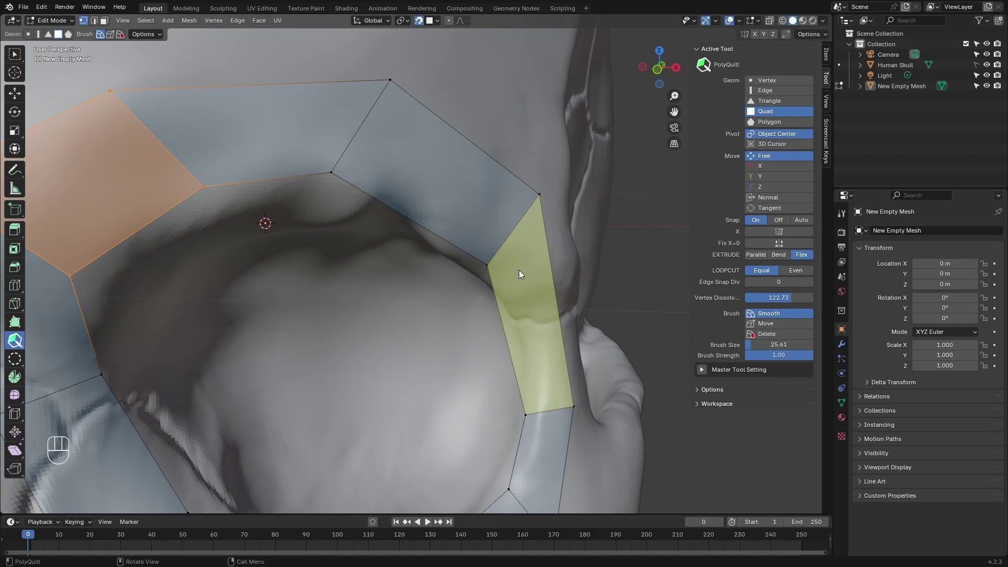
pyautogui.press('ctrl+z')
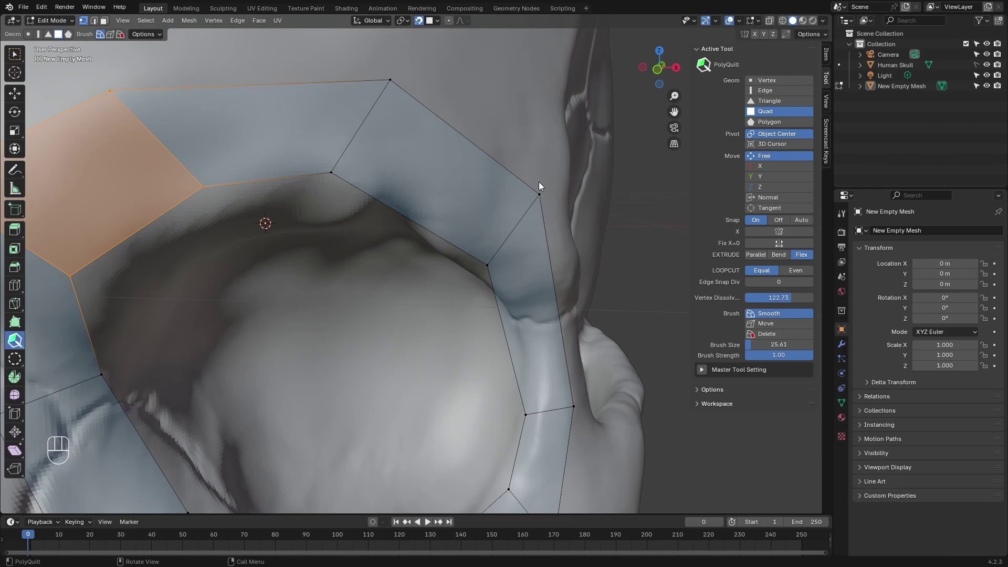
pyautogui.press('ctrl+z')
pyautogui.press('ctrl+z')
pyautogui.click(543, 275)
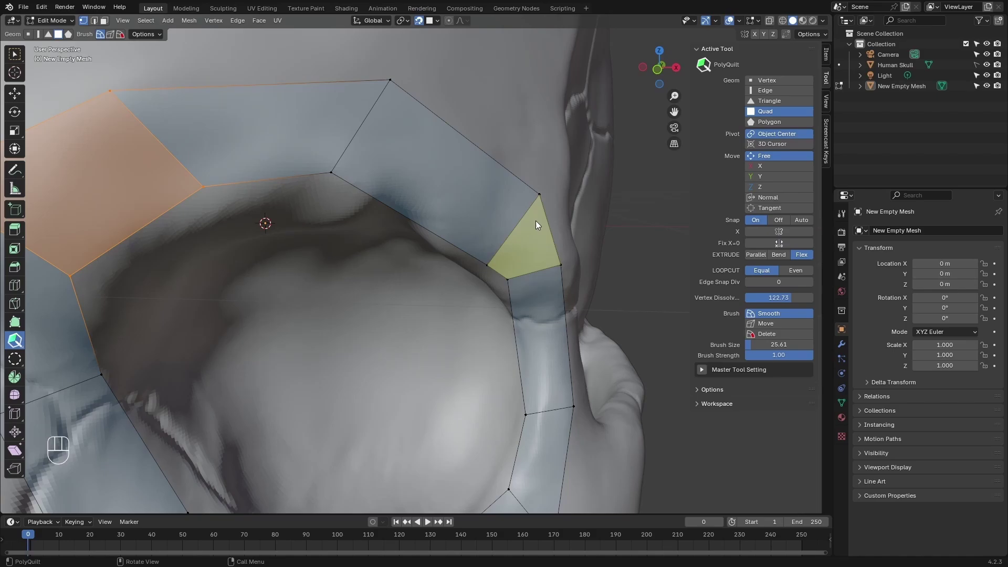
pyautogui.moveTo(481, 222); pyautogui.dragTo(504, 218)
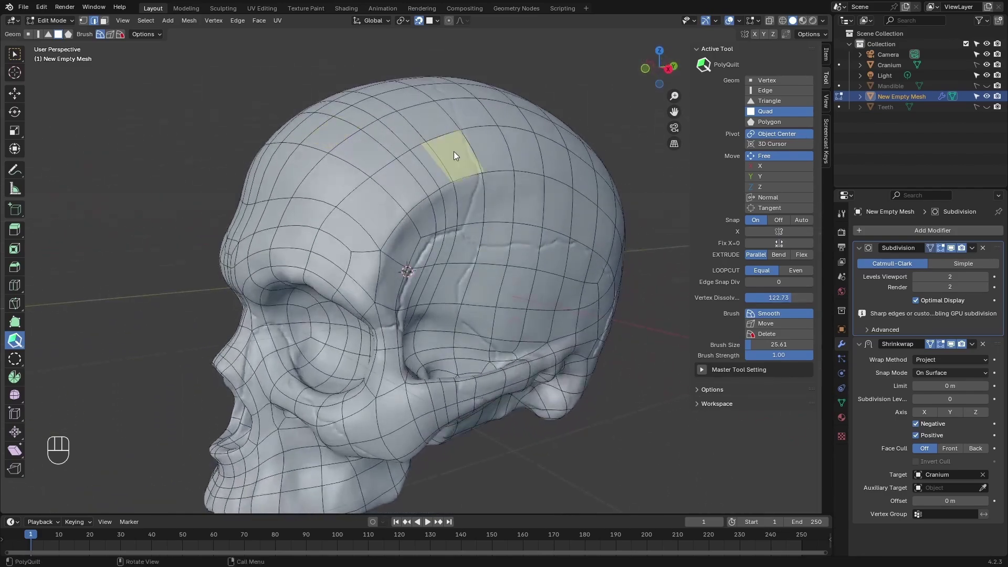
pyautogui.middleClick(461, 162)
pyautogui.press('1')
pyautogui.click(465, 238)
pyautogui.click(464, 241)
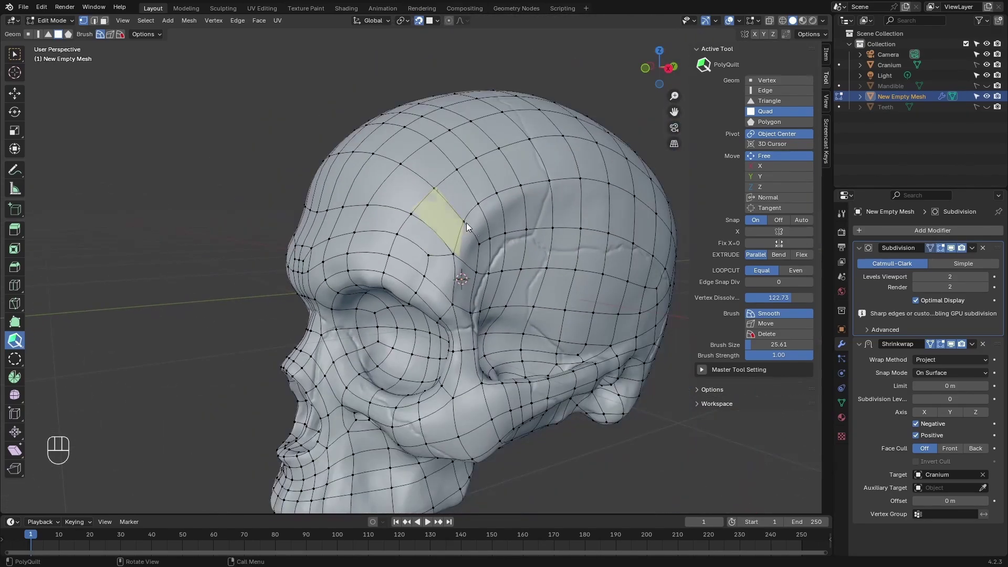
# Switch the PolyQuilt brush to Move, test it on the forehead, and enlarge it to about 43.
pyautogui.click(775, 328)
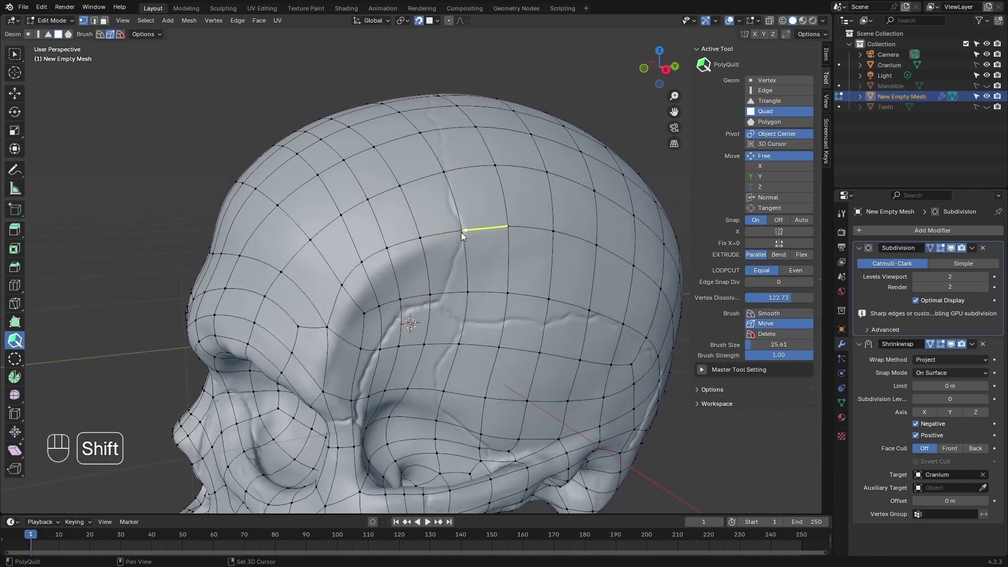
pyautogui.click(462, 231)
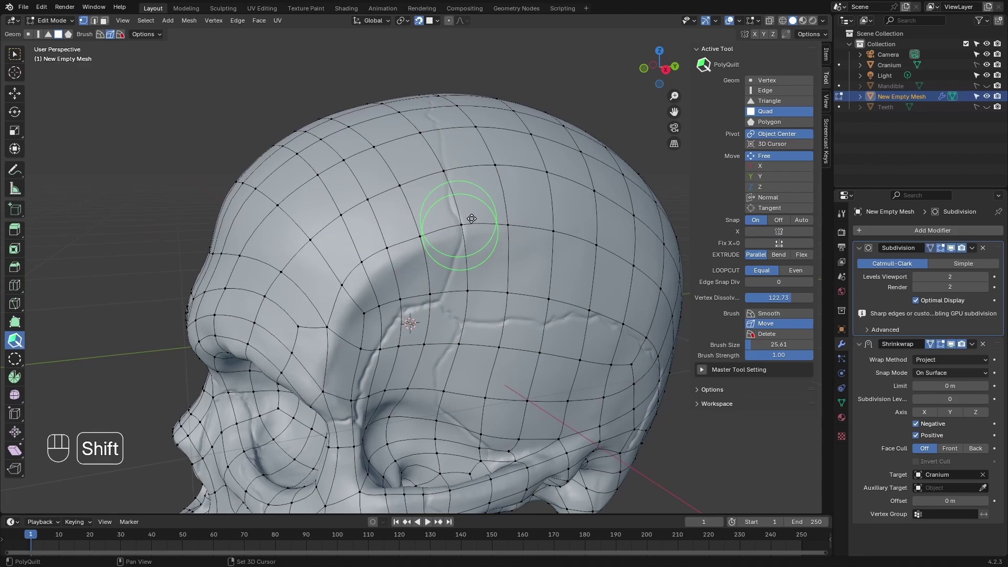
pyautogui.press('ctrl+z')
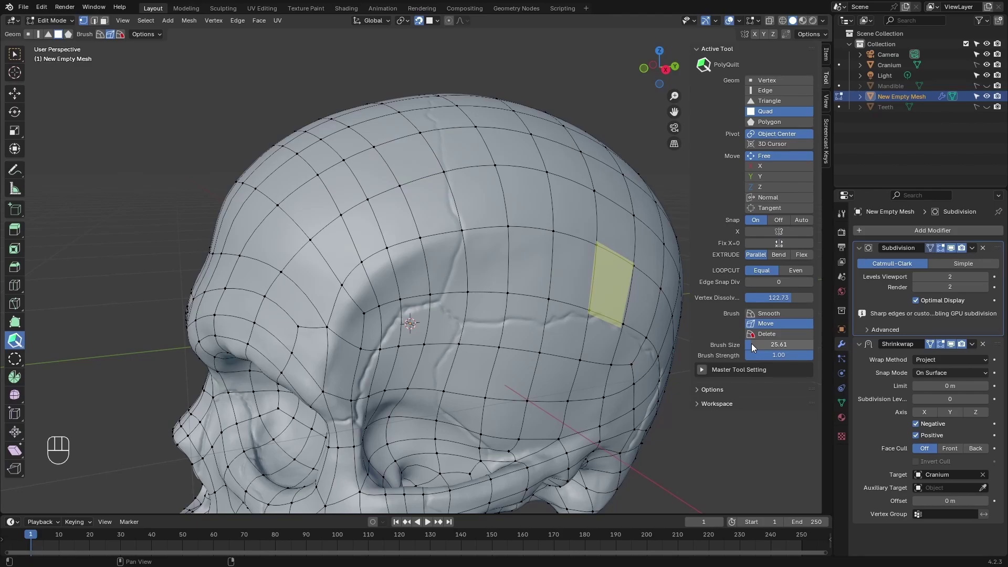
pyautogui.moveTo(755, 344); pyautogui.dragTo(754, 348)
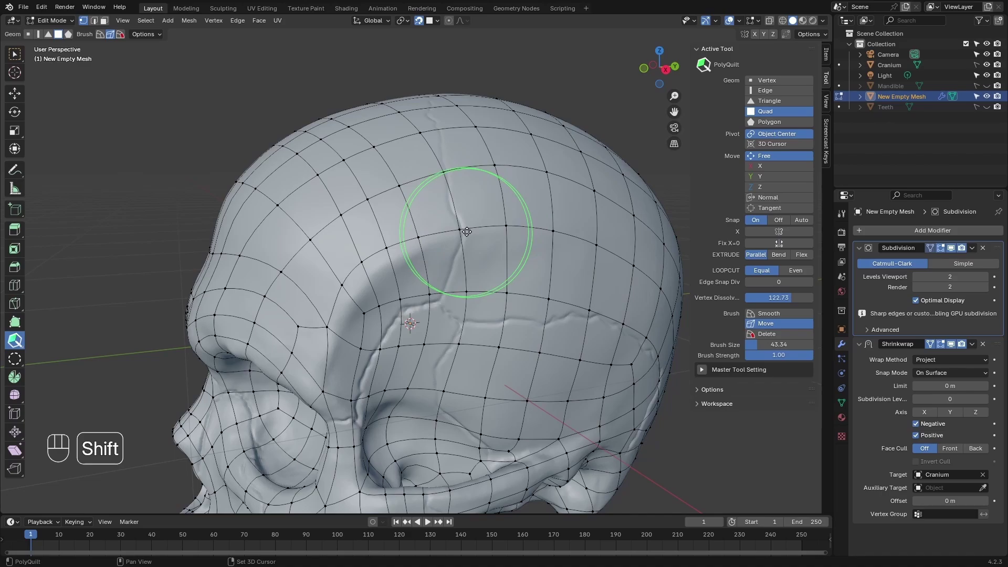
# Try a lower brush strength on the forehead, then restore strength to 1.00 and brush again.
pyautogui.moveTo(789, 355); pyautogui.dragTo(658, 319)
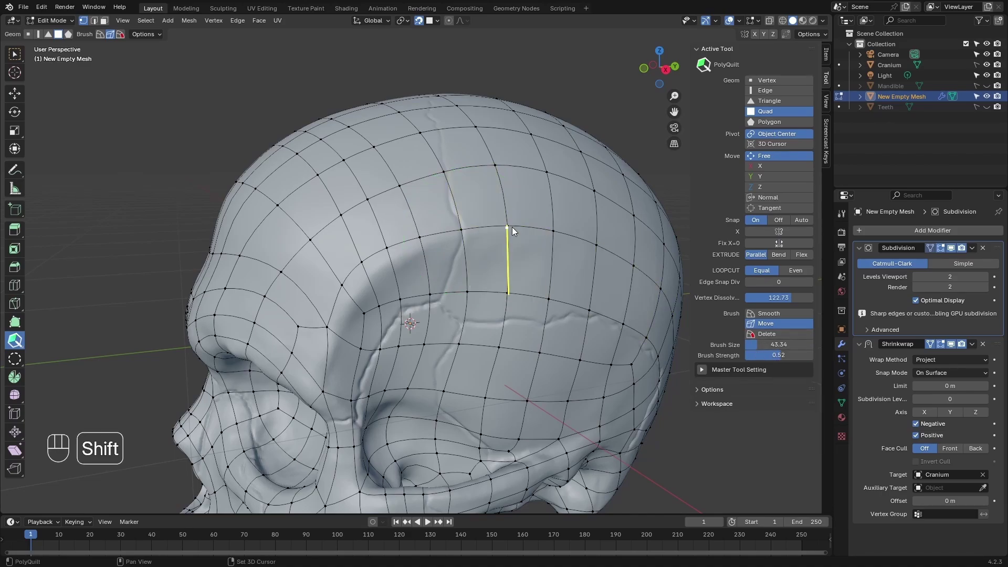
pyautogui.click(514, 225)
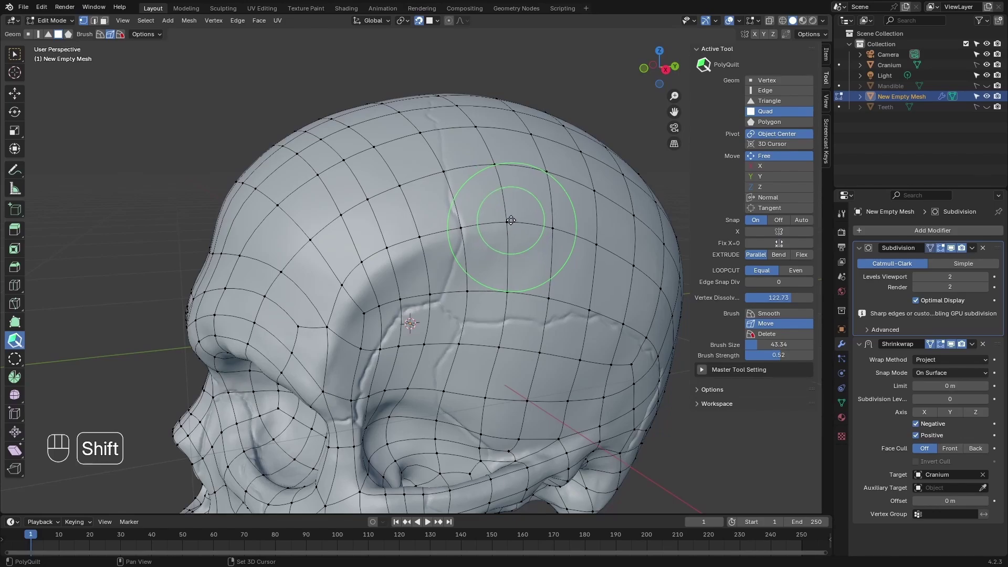
pyautogui.moveTo(794, 357); pyautogui.dragTo(801, 351)
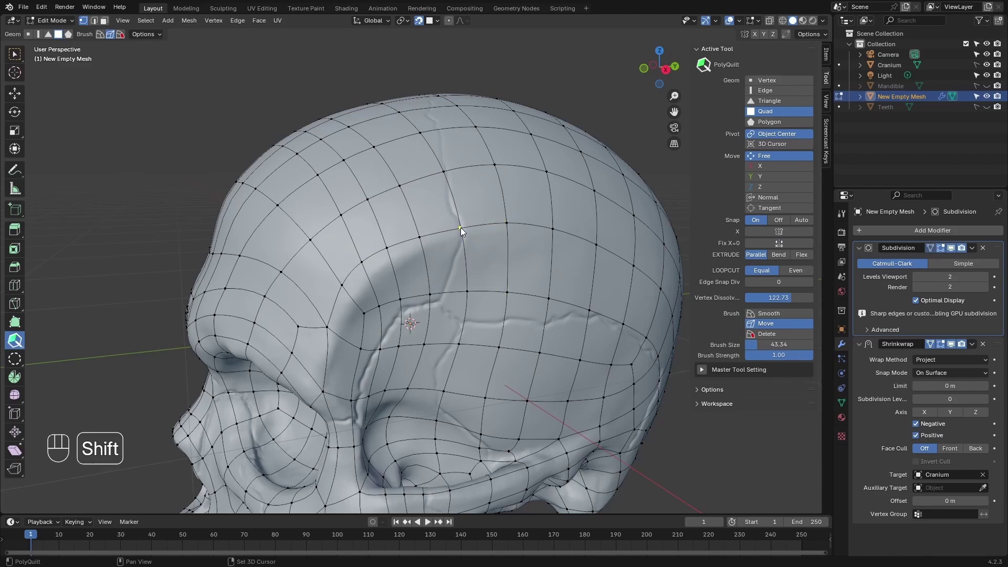
pyautogui.click(463, 226)
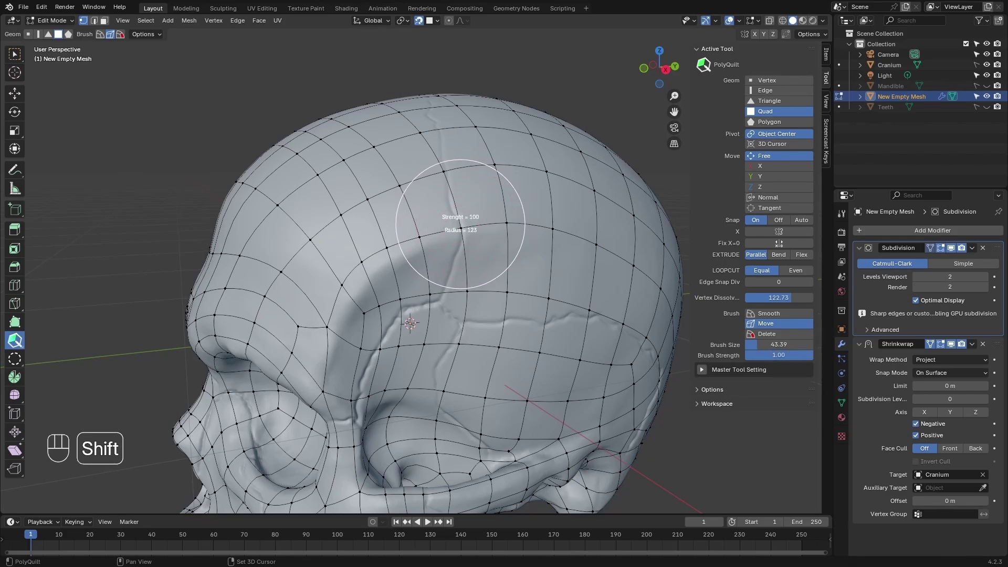
# Shrink the move brush to about 19 at strength 0.32 and nudge the forehead vertices.
pyautogui.middleClick(499, 233)
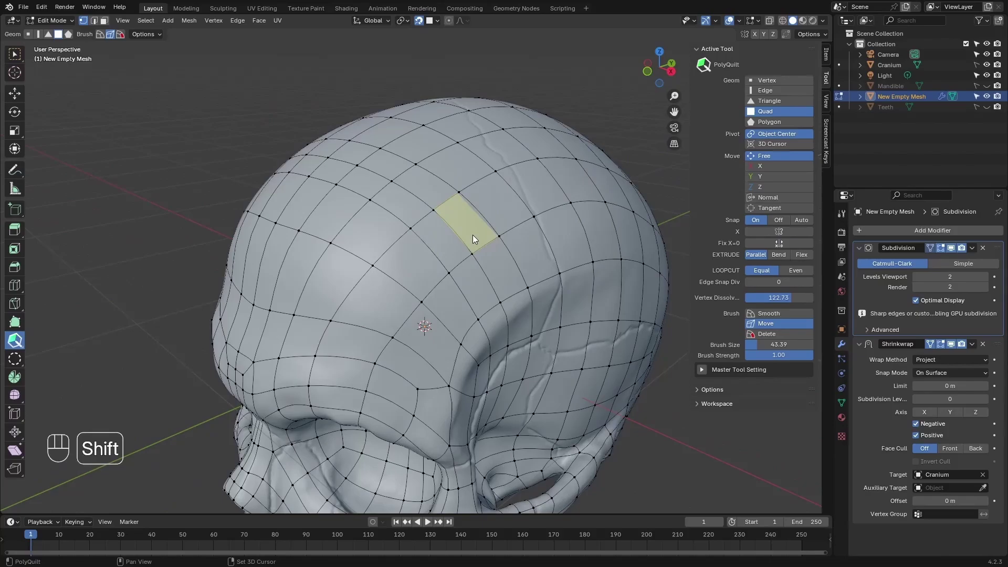
pyautogui.click(472, 235)
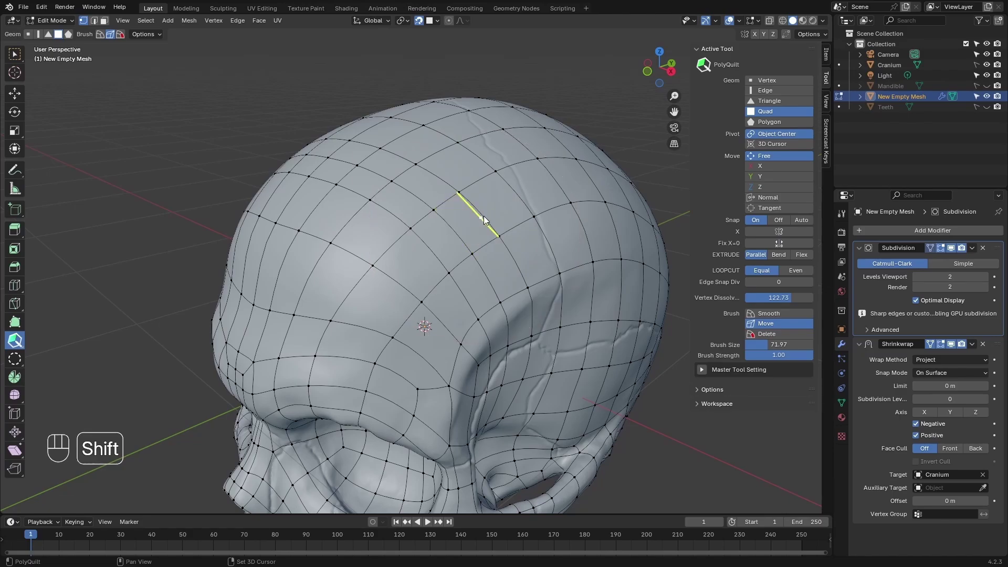
pyautogui.click(468, 225)
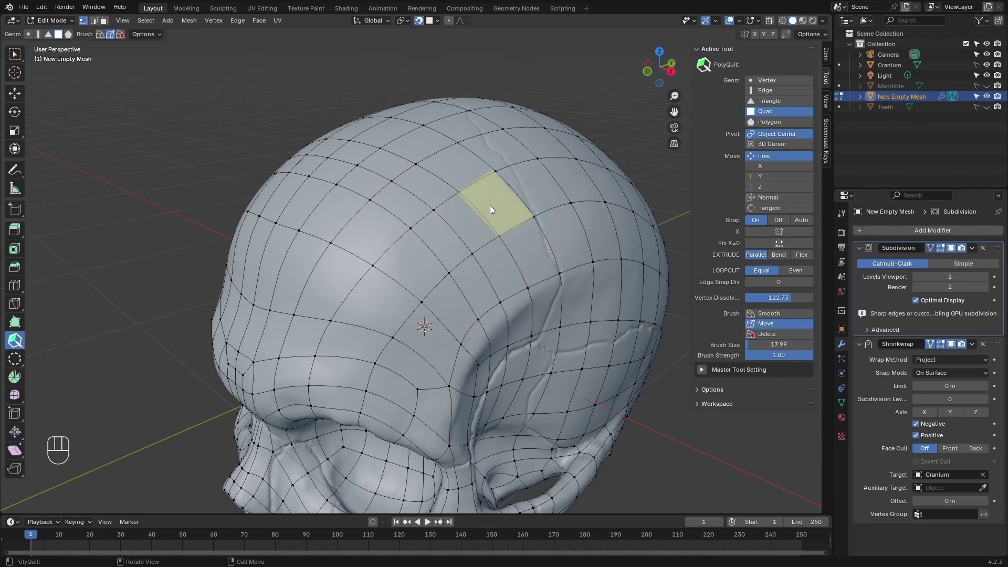
pyautogui.click(489, 212)
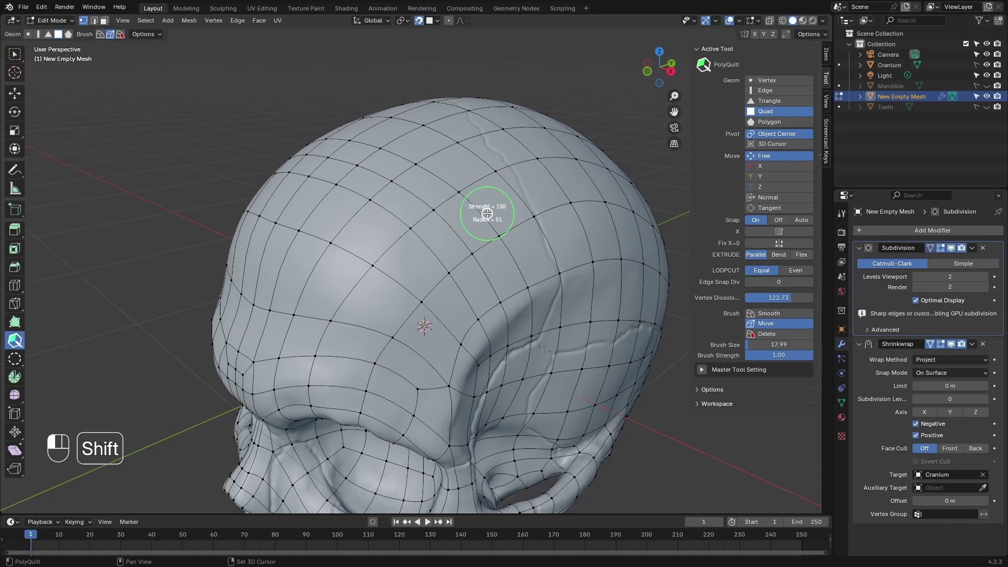
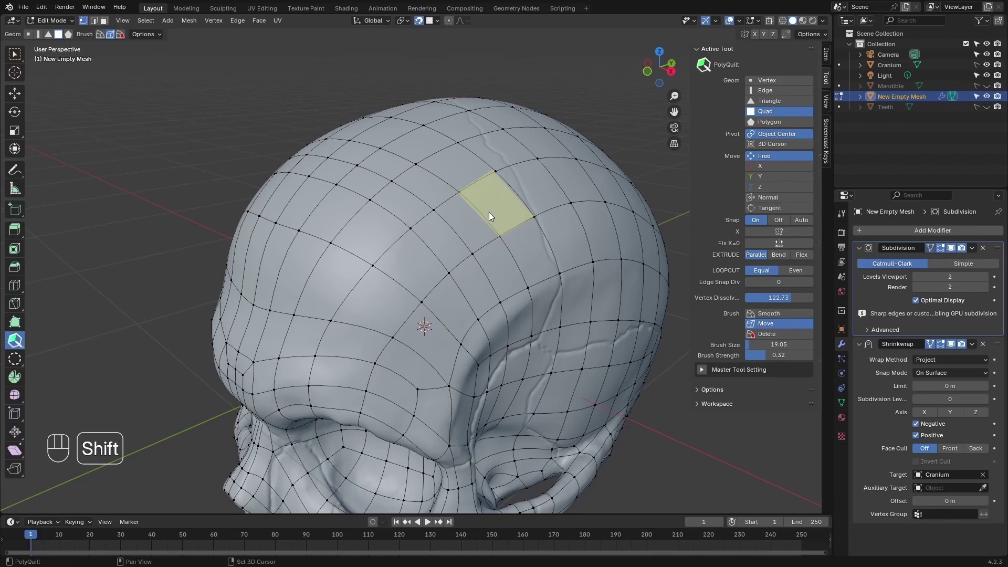
pyautogui.click(489, 217)
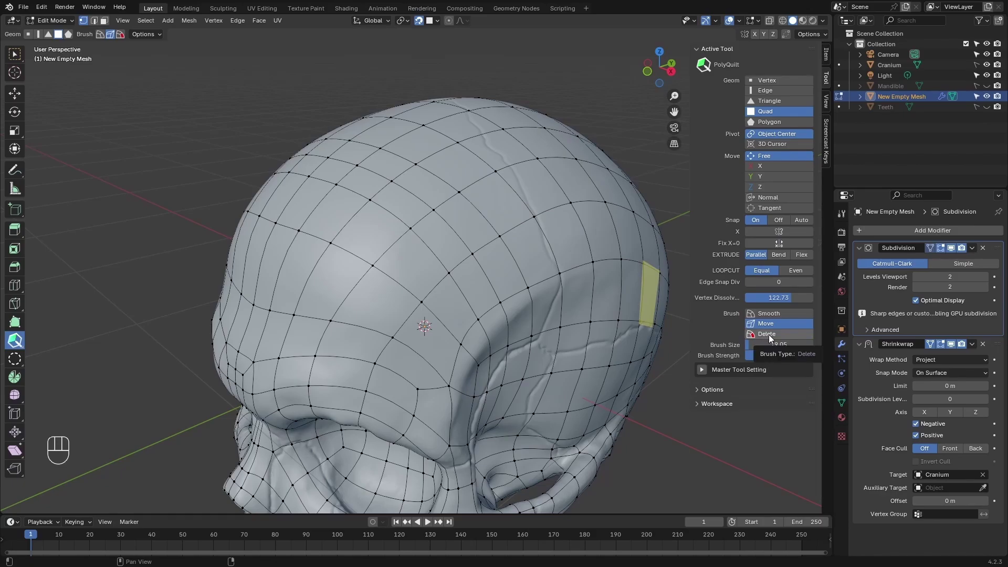
# Switch the PolyQuilt brush to Delete and enlarge it to about 37.
pyautogui.click(773, 337)
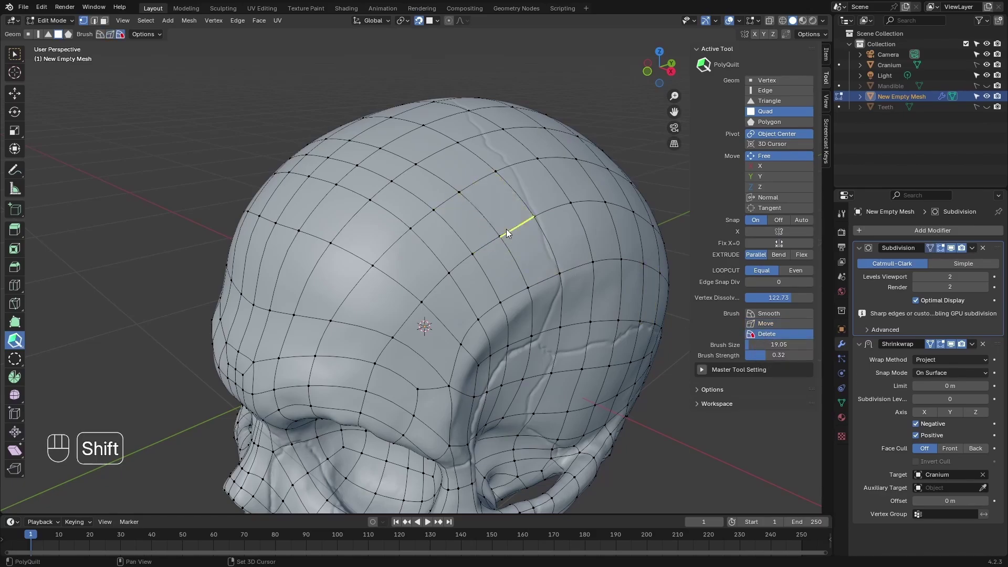
pyautogui.click(492, 226)
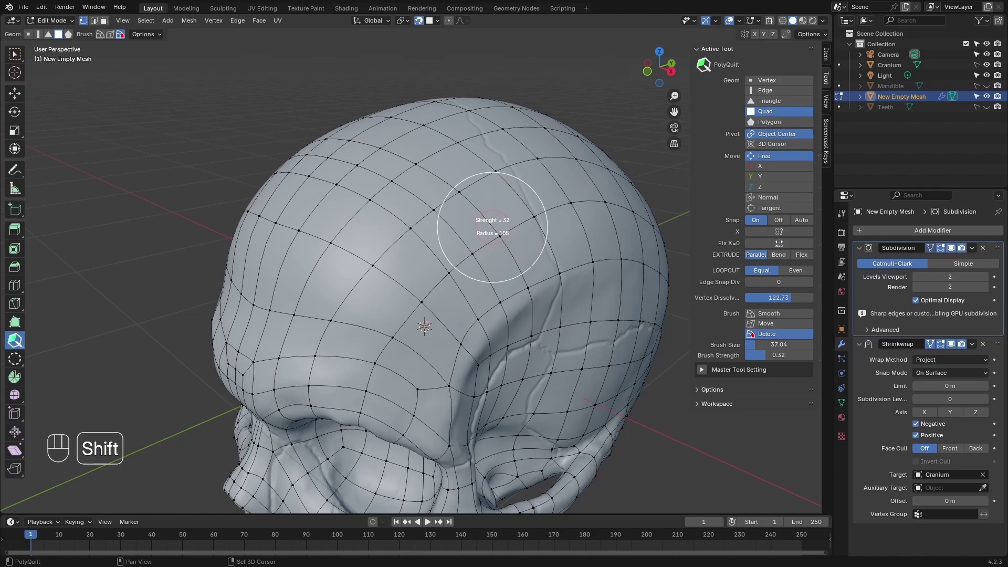
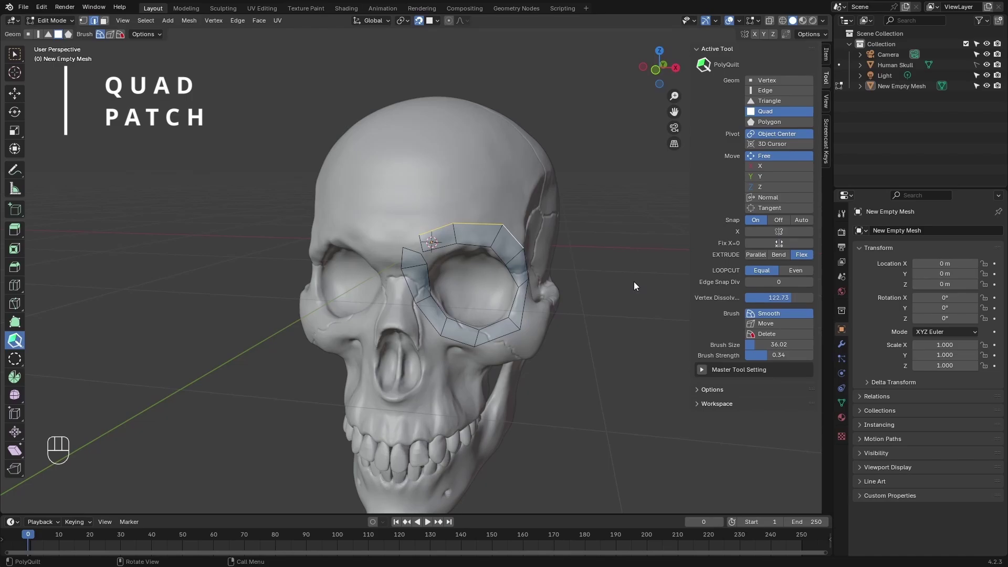
# Activate QuadPatch (Q), clear the cranium grid, and sketch a guide stroke across the skull.
pyautogui.press('q')
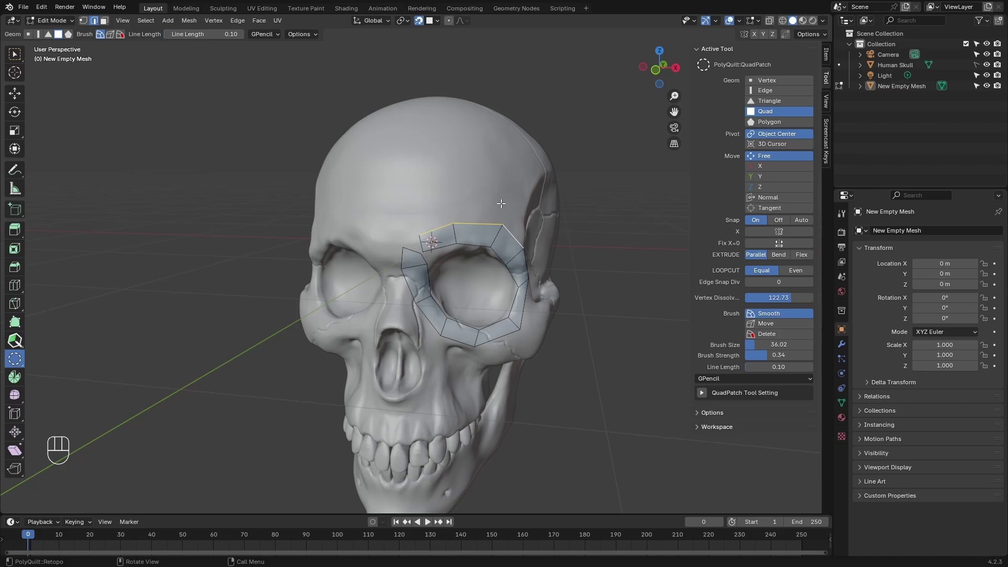
pyautogui.middleClick(504, 190)
pyautogui.click(504, 190)
pyautogui.middleClick(518, 205)
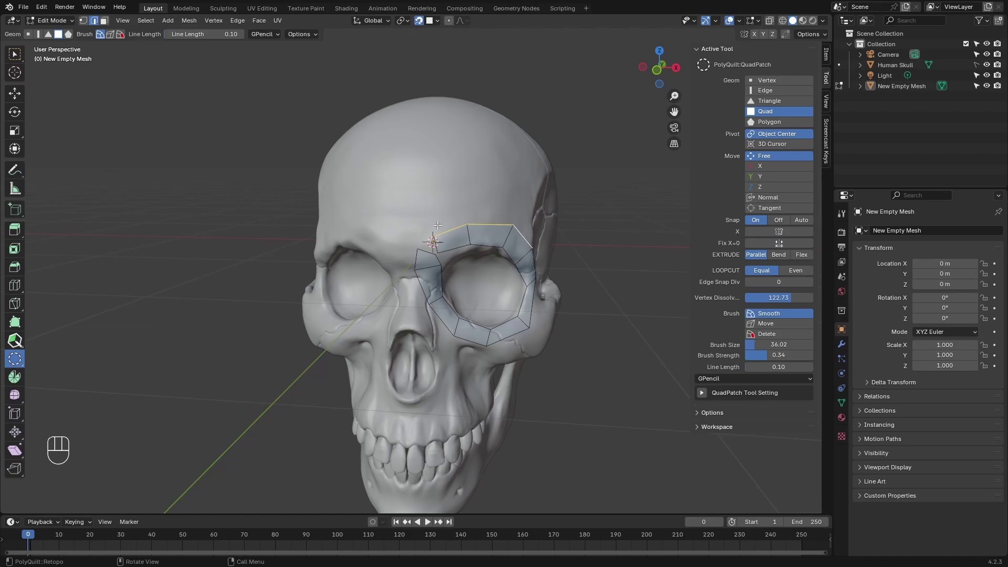
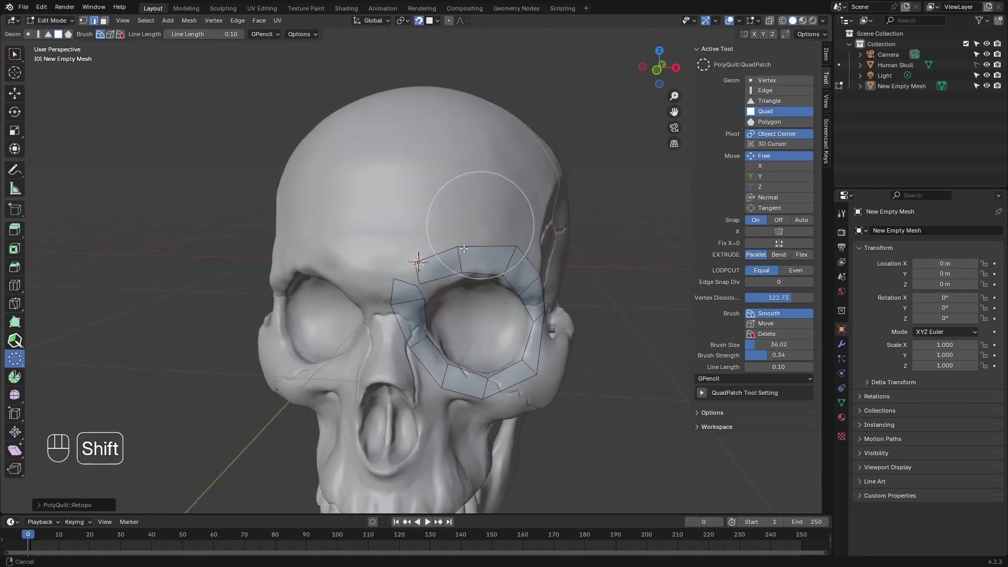
pyautogui.click(442, 255)
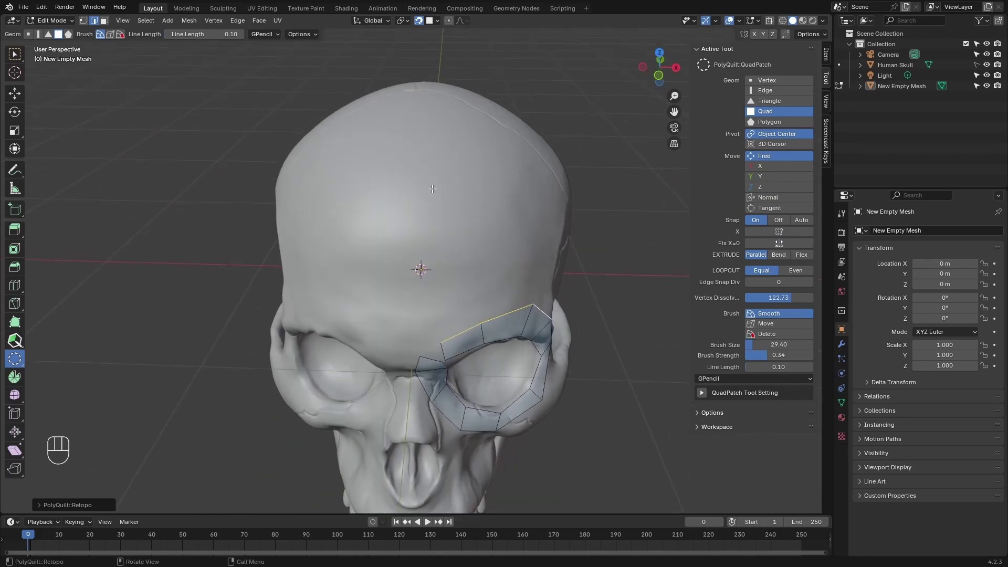
pyautogui.click(431, 190)
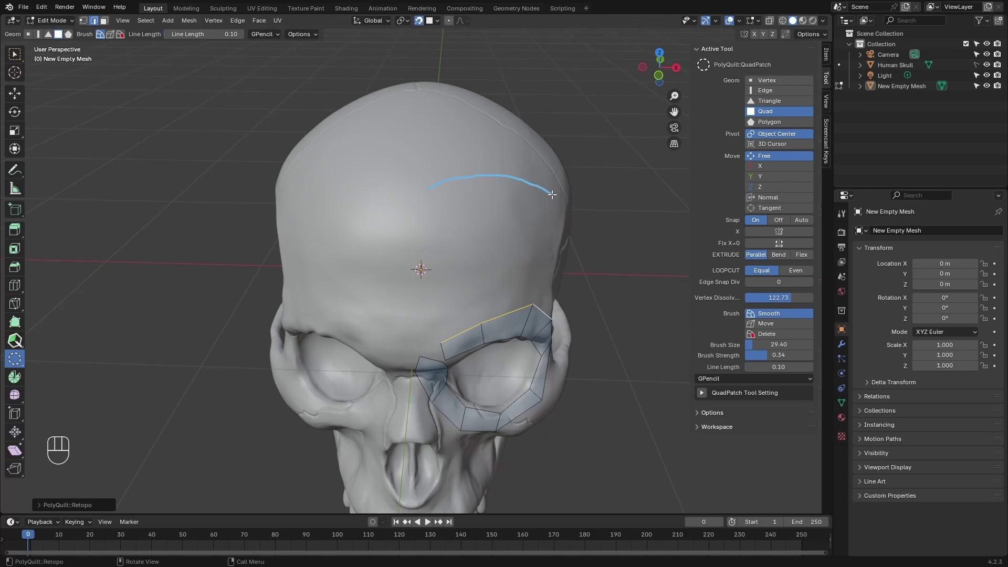